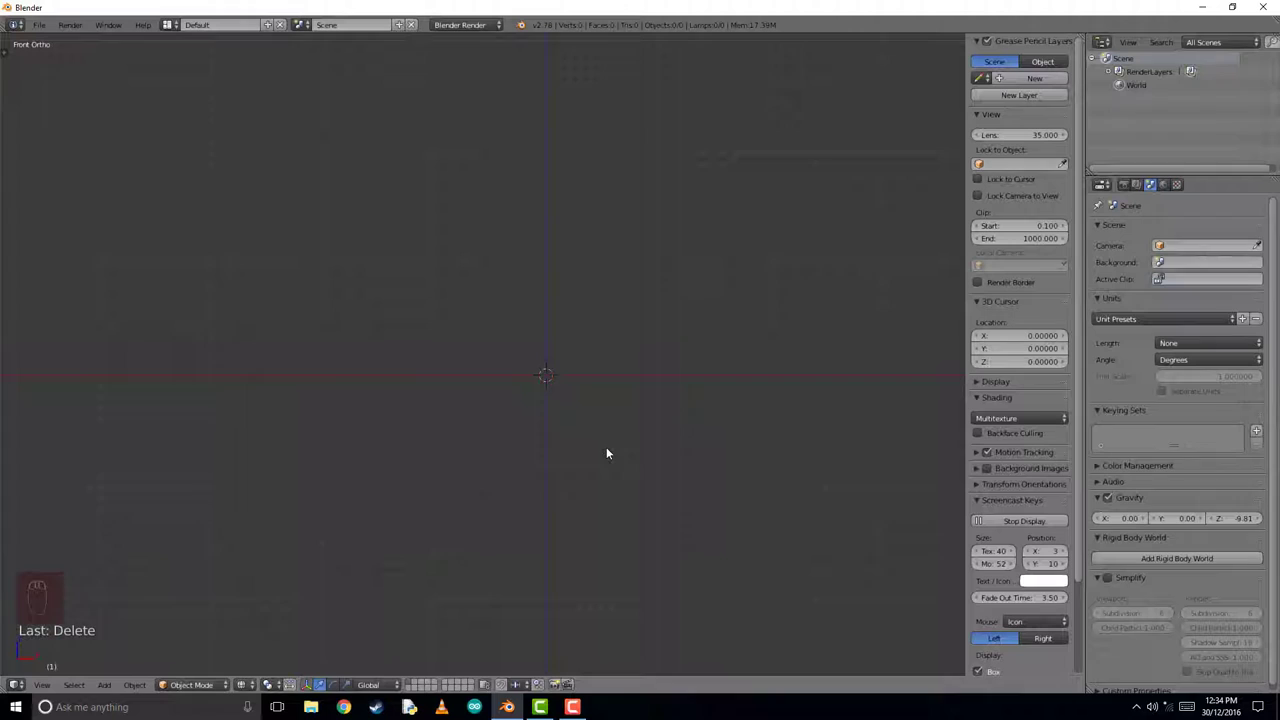
Step: Add a Suzanne monkey head mesh at the origin of the empty scene
key("shift+a")
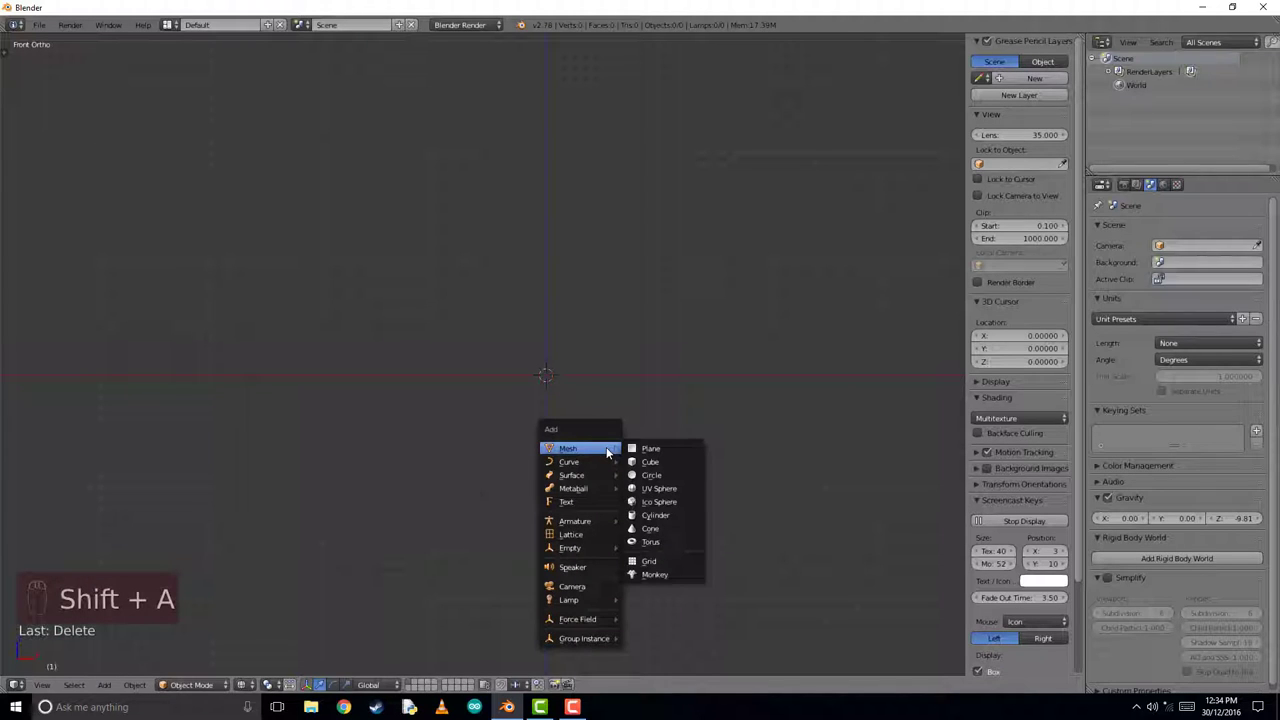
left_click(618, 435)
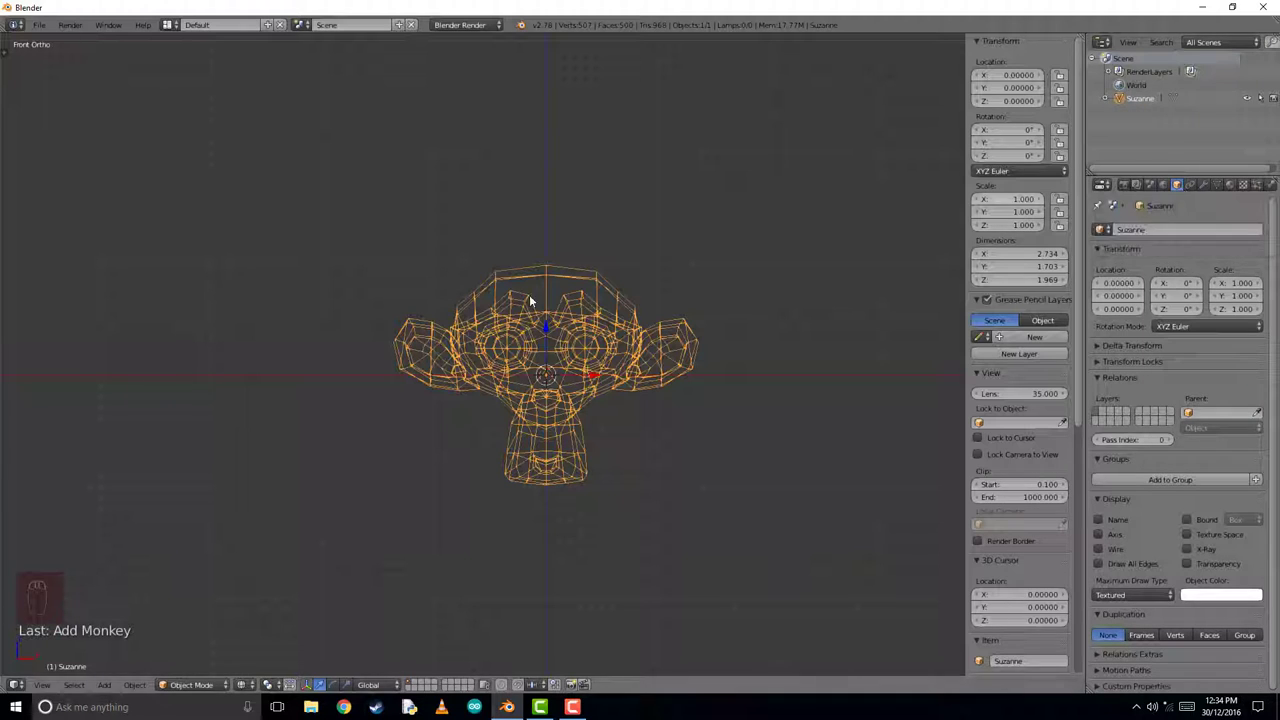
Step: Separate Suzanne's eyes into their own objects and select one of the new eye objects
key("Tab")
key("p")
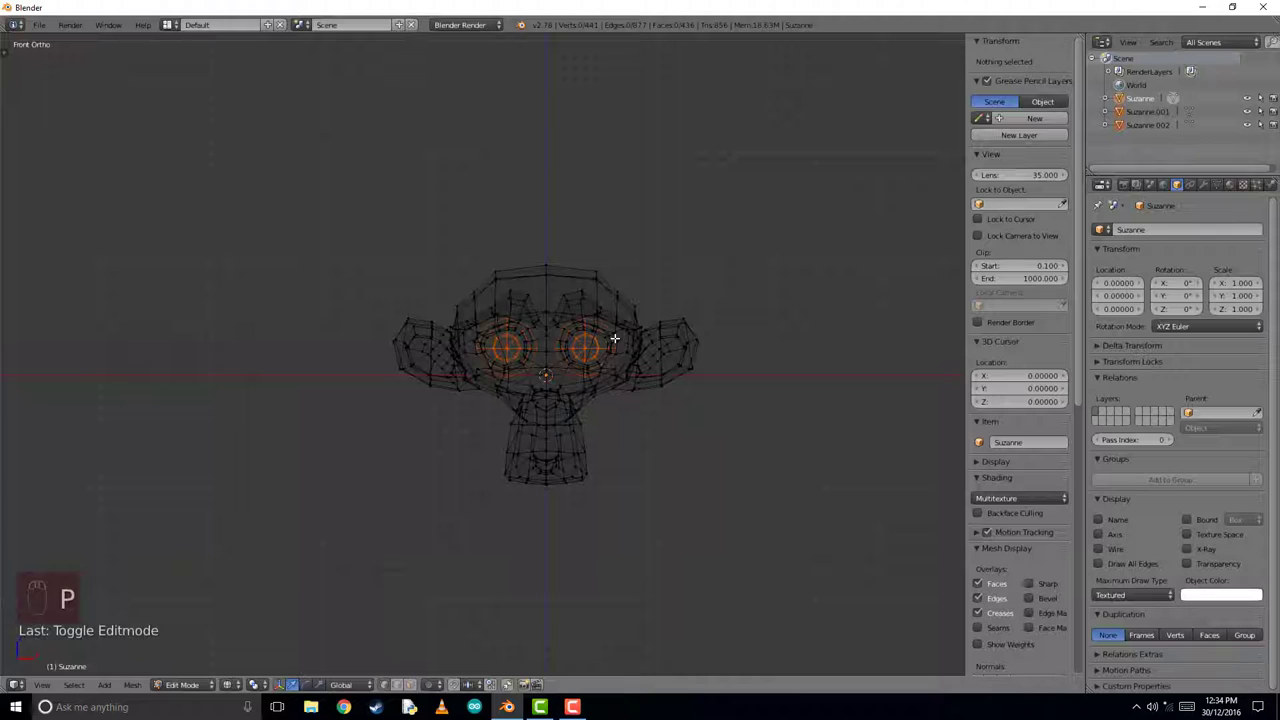
key("Tab")
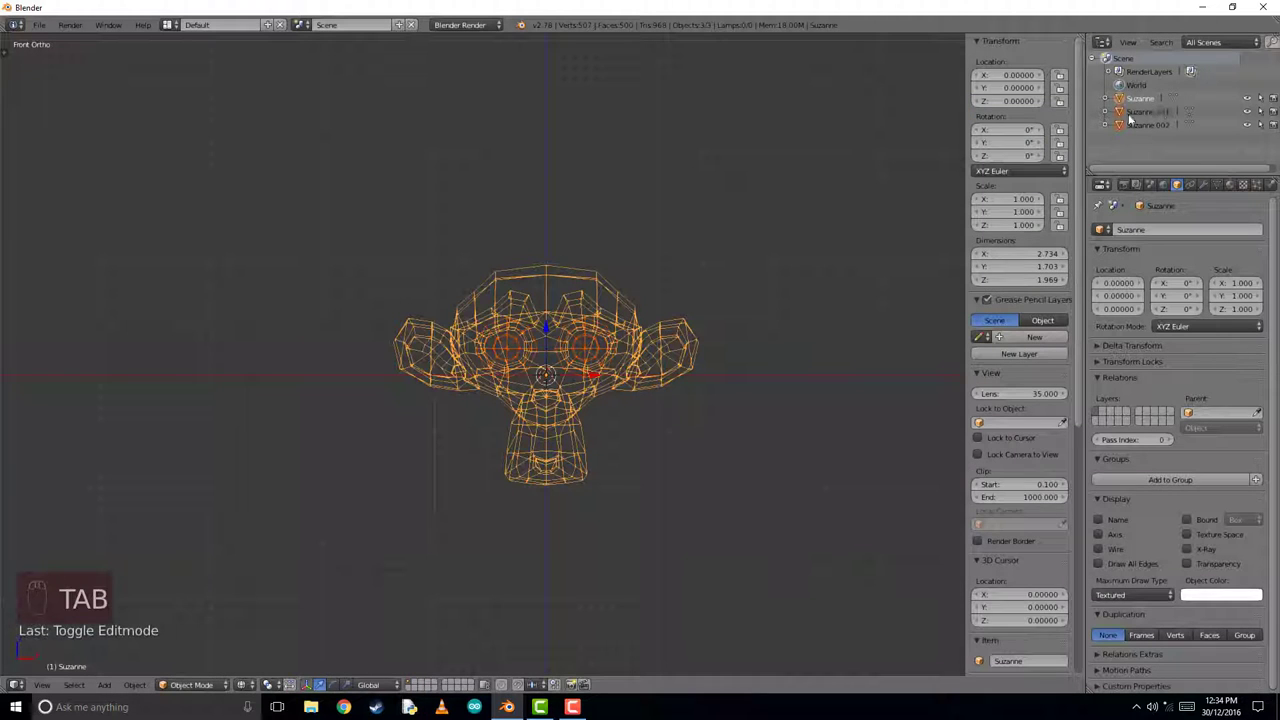
left_click_drag(1157, 118, 538, 357)
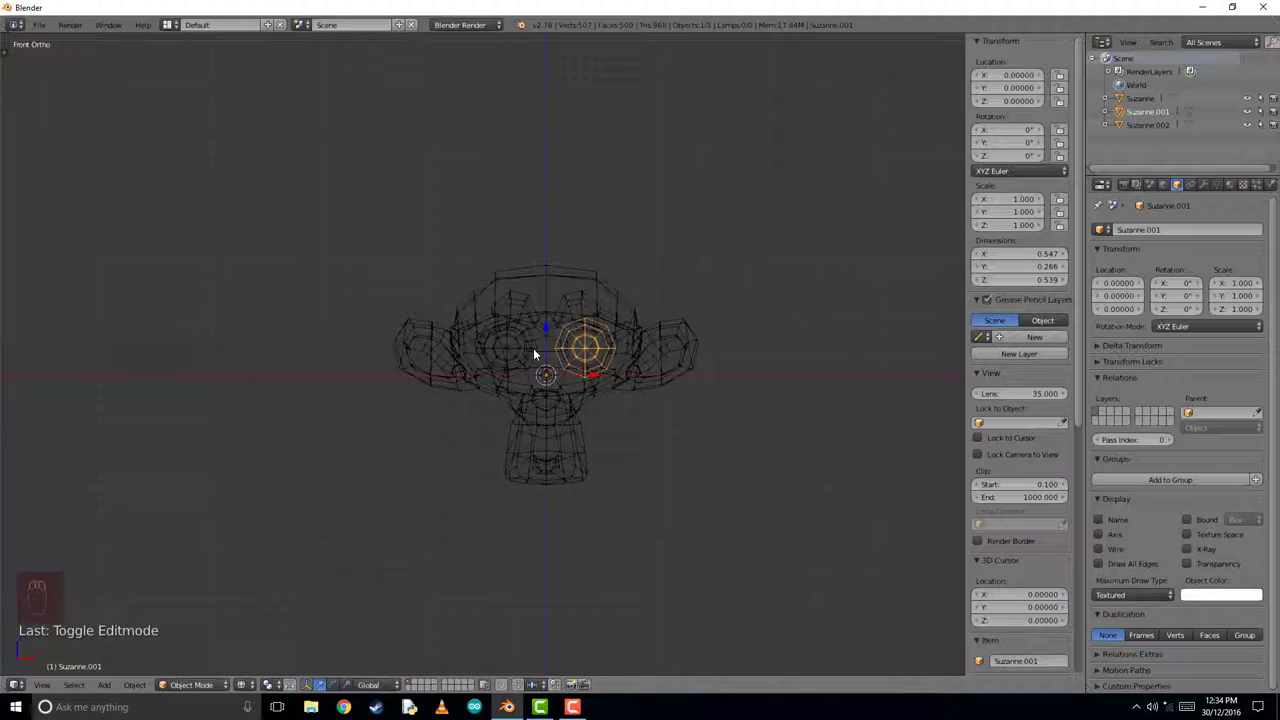
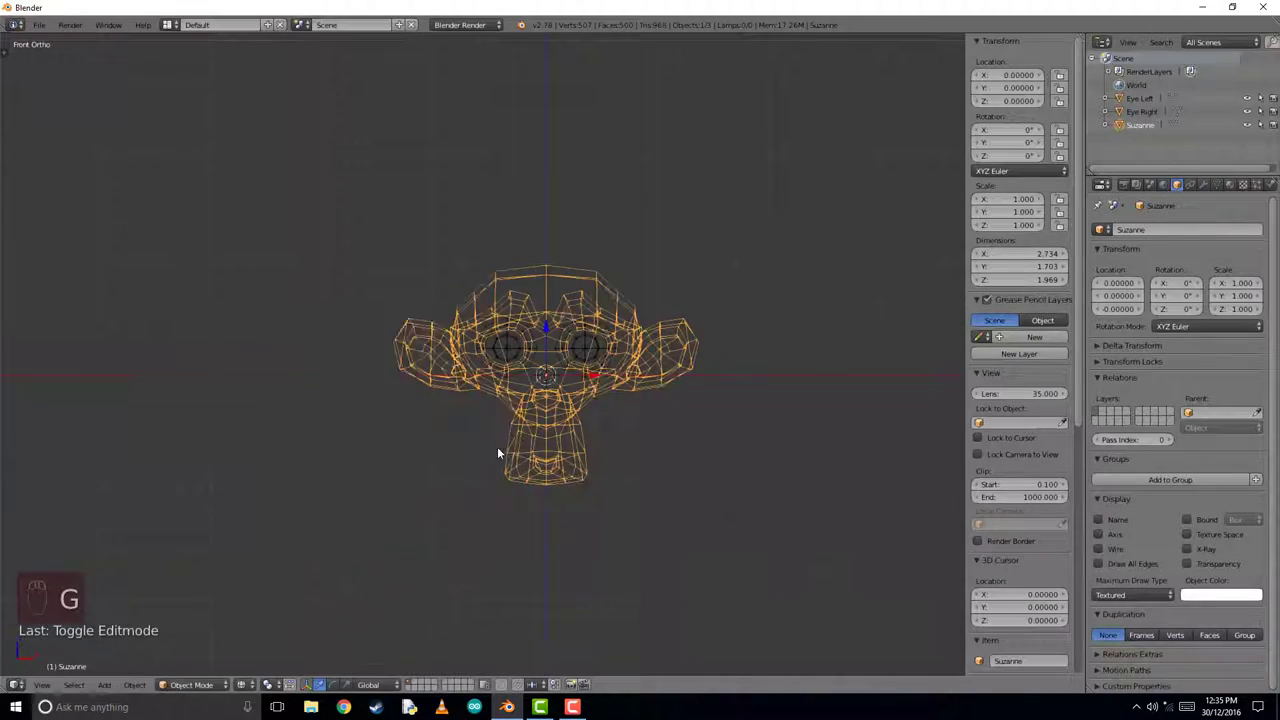
Step: Select both eyes with Suzanne last and parent them to the head as Object
key("KP_7")
key("r")
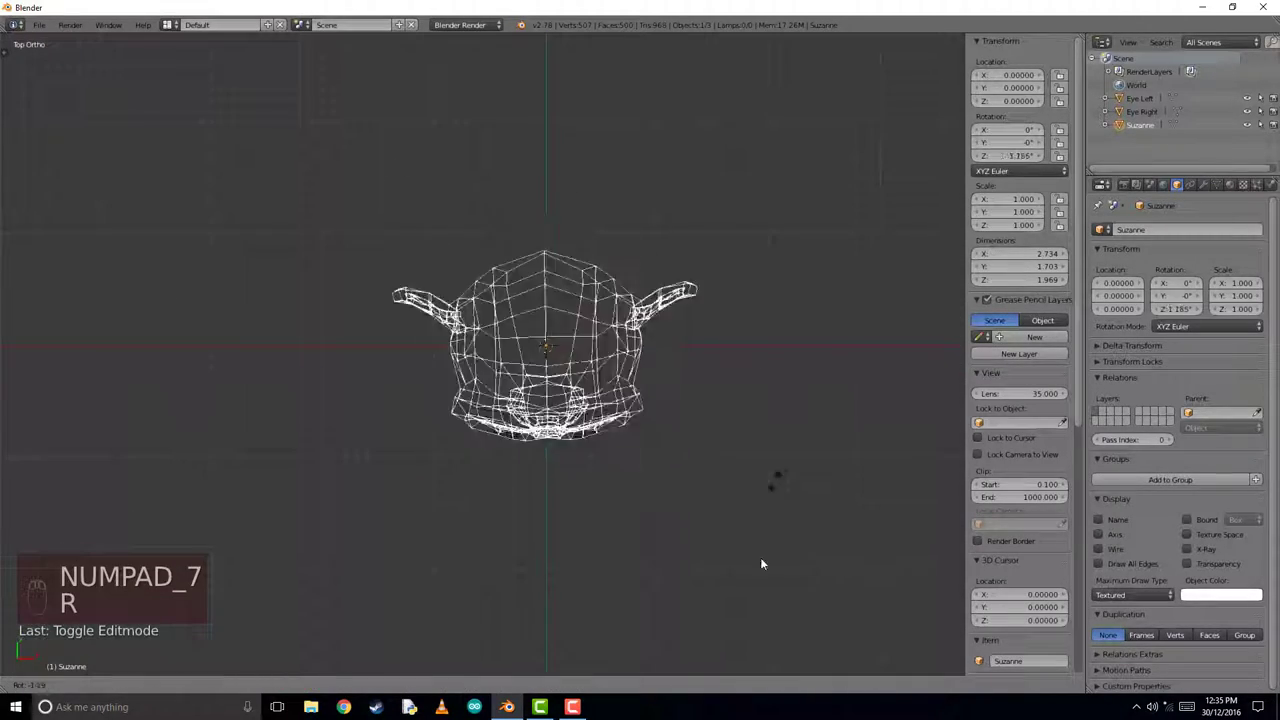
key("s")
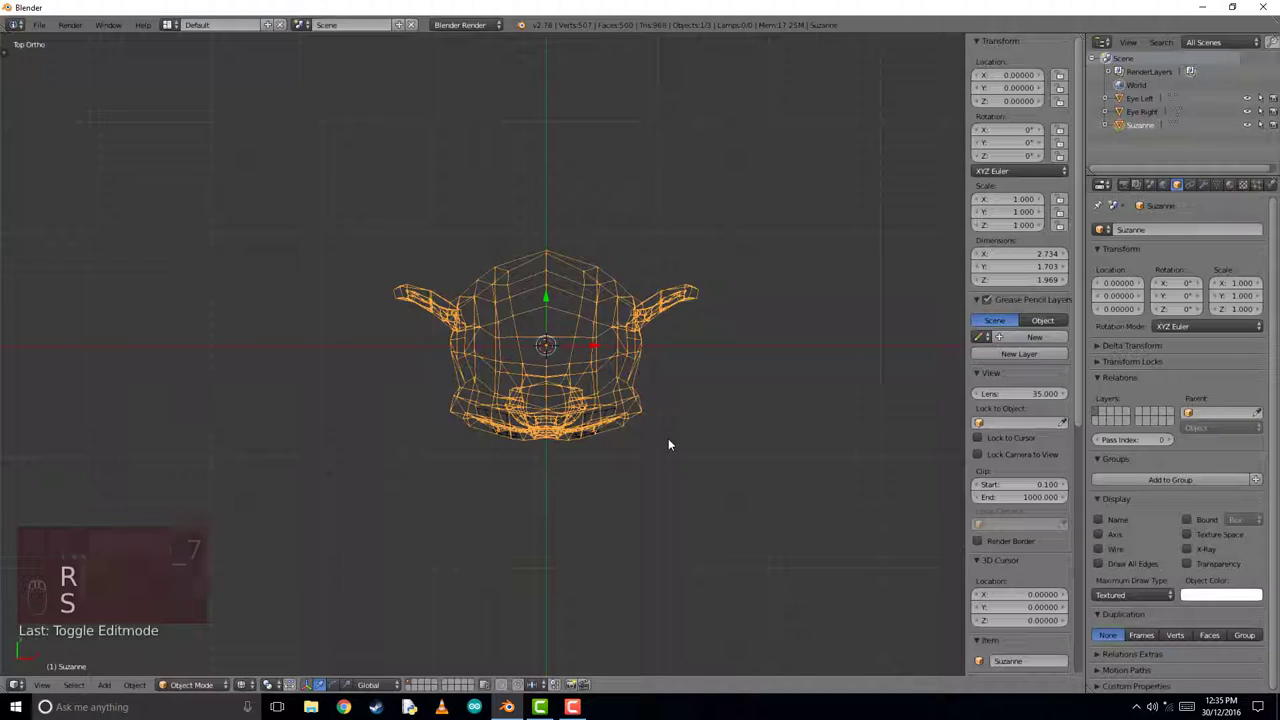
key("KP_1")
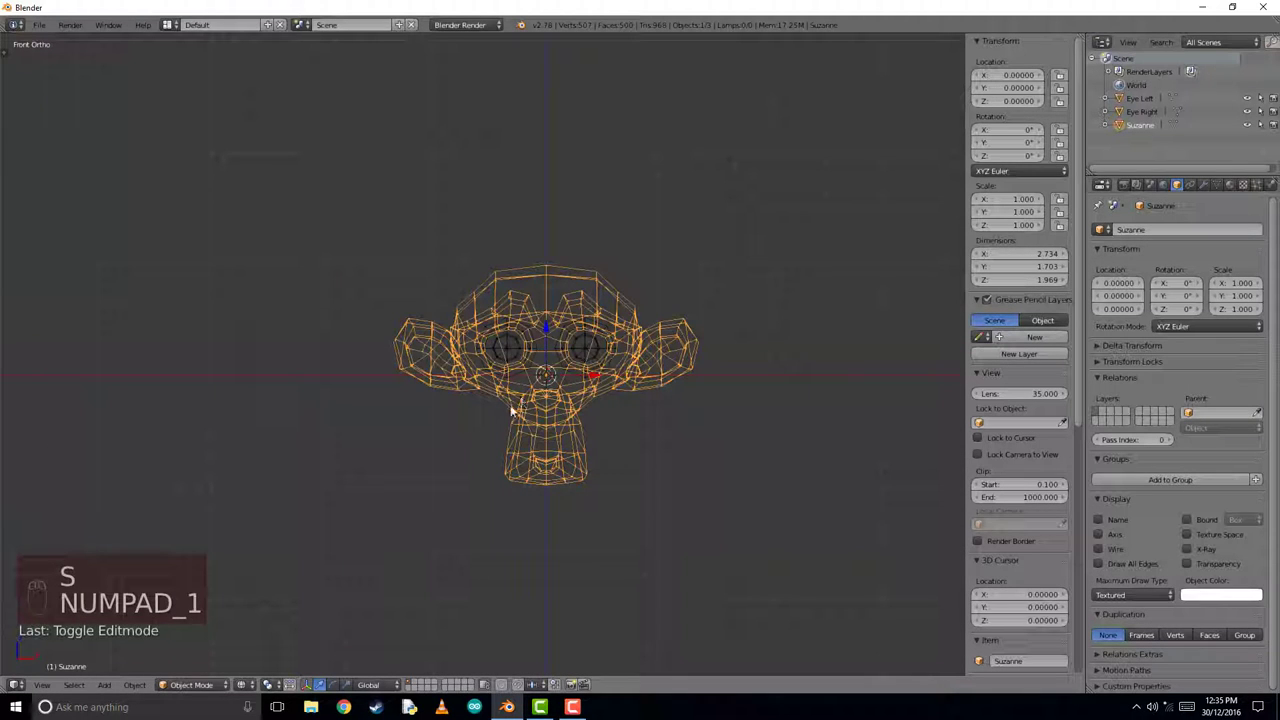
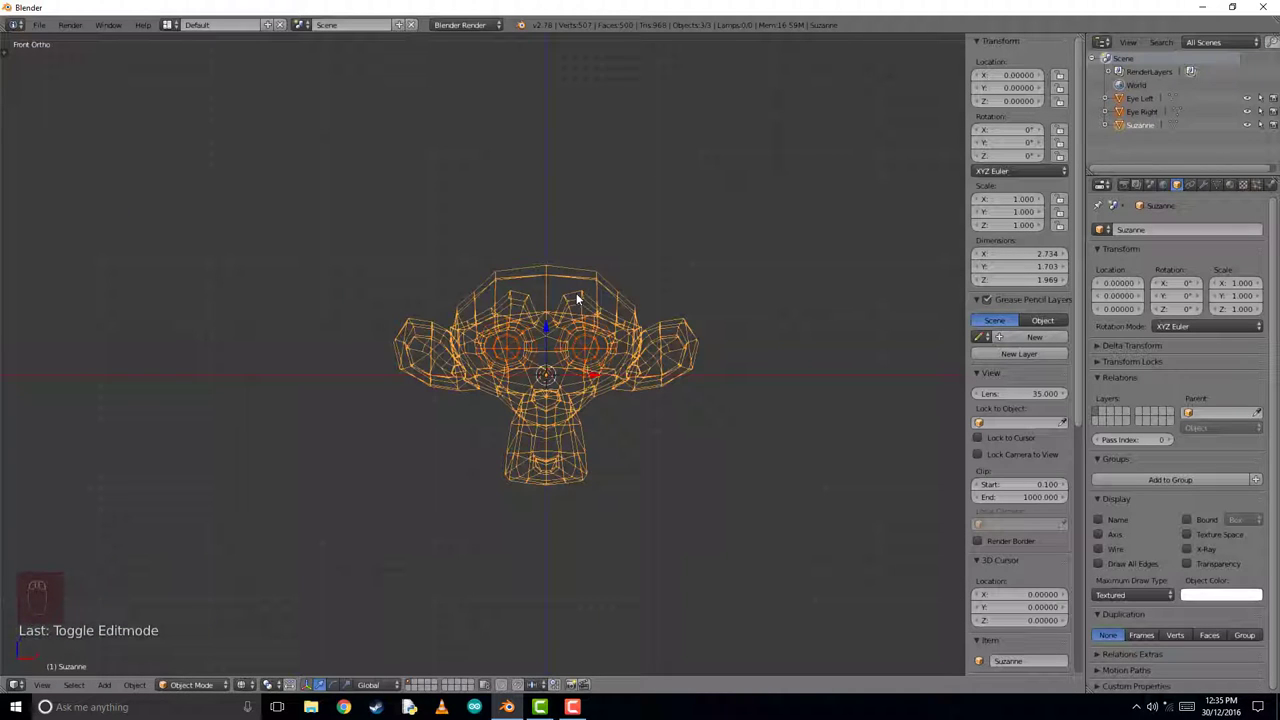
key("ctrl+p")
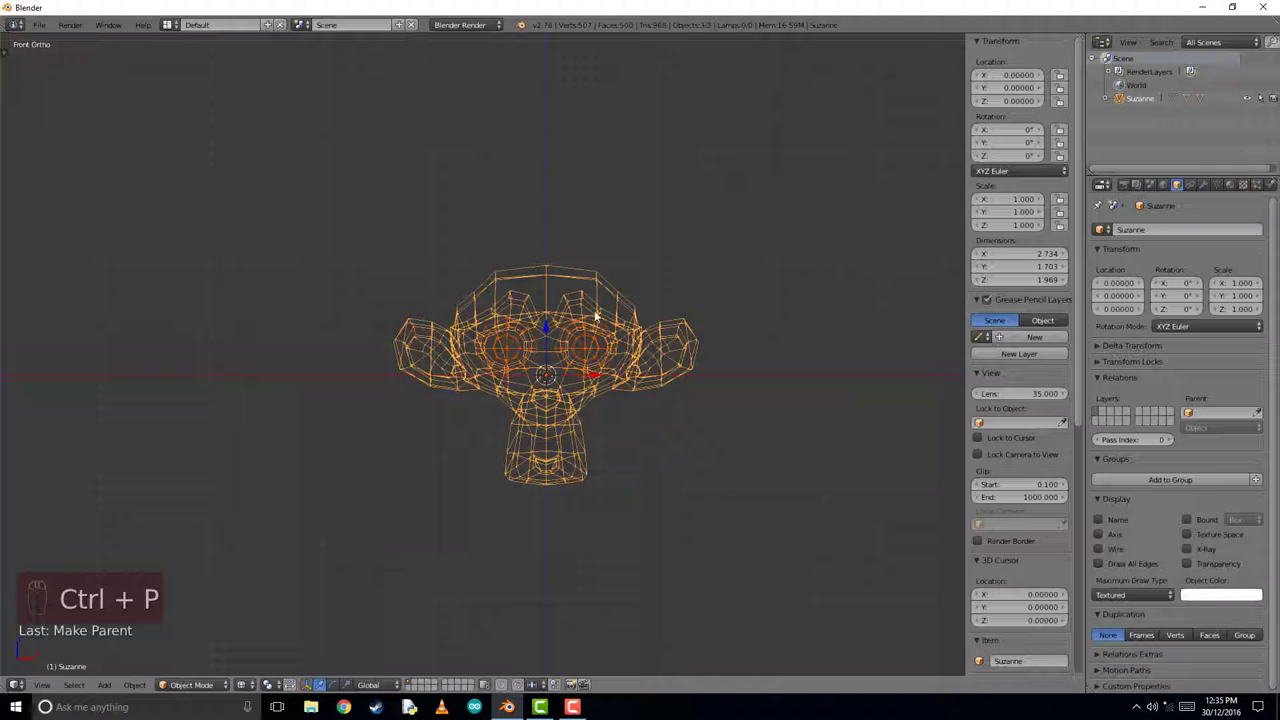
Step: Rotate and scale Suzanne from top and front views to check the eyes follow the head
left_click_drag(601, 306, 632, 379)
key("g")
key("KP_7")
key("r")
key("s")
key("KP_1")
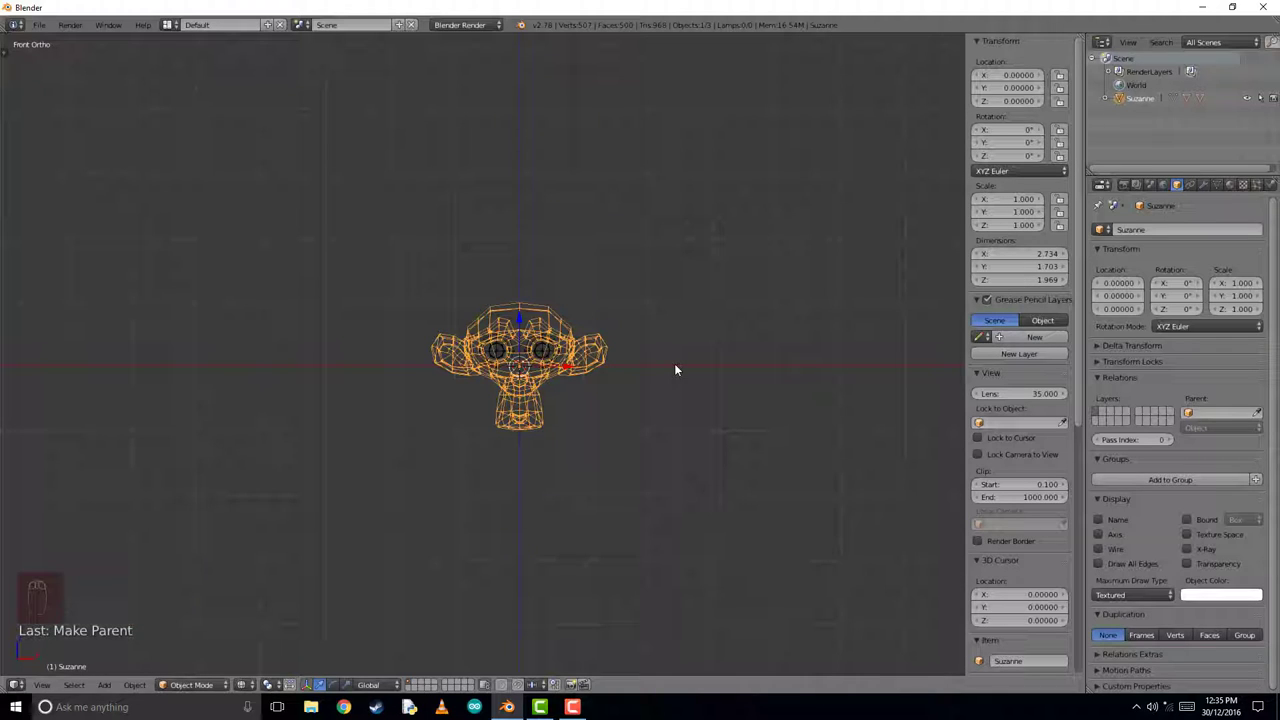
left_click_drag(638, 366, 1133, 104)
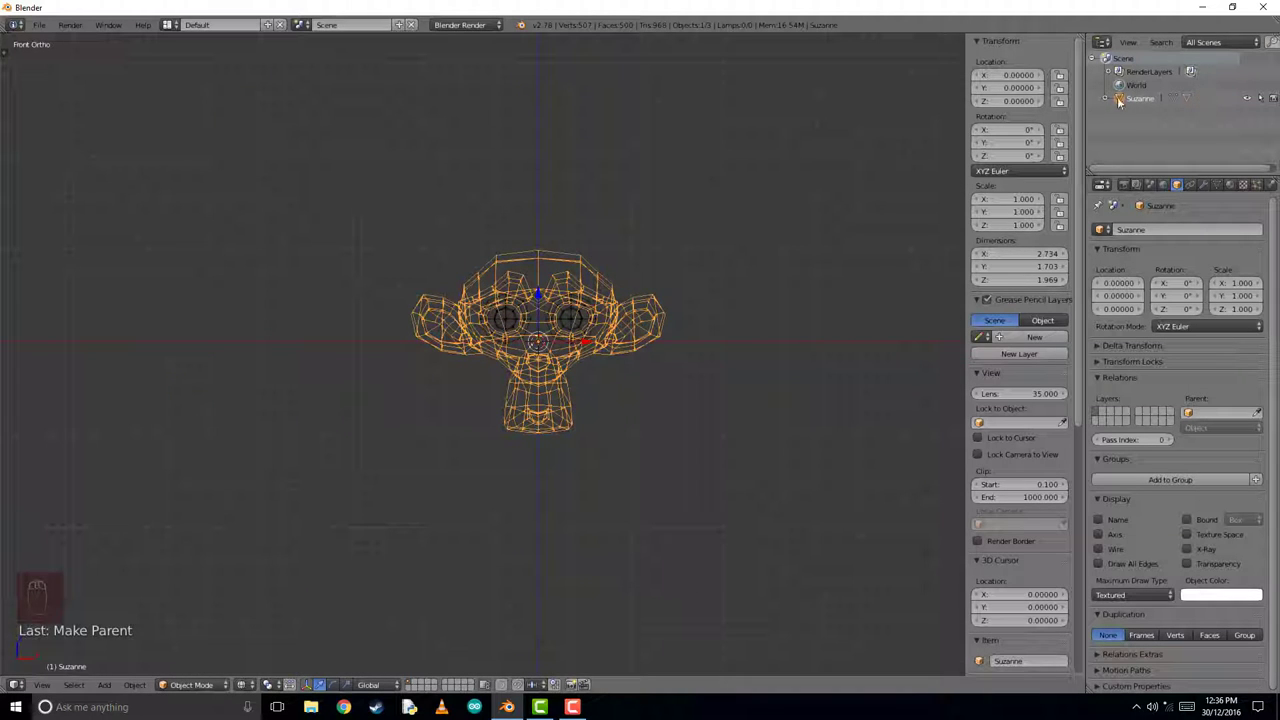
left_click_drag(585, 332, 1206, 101)
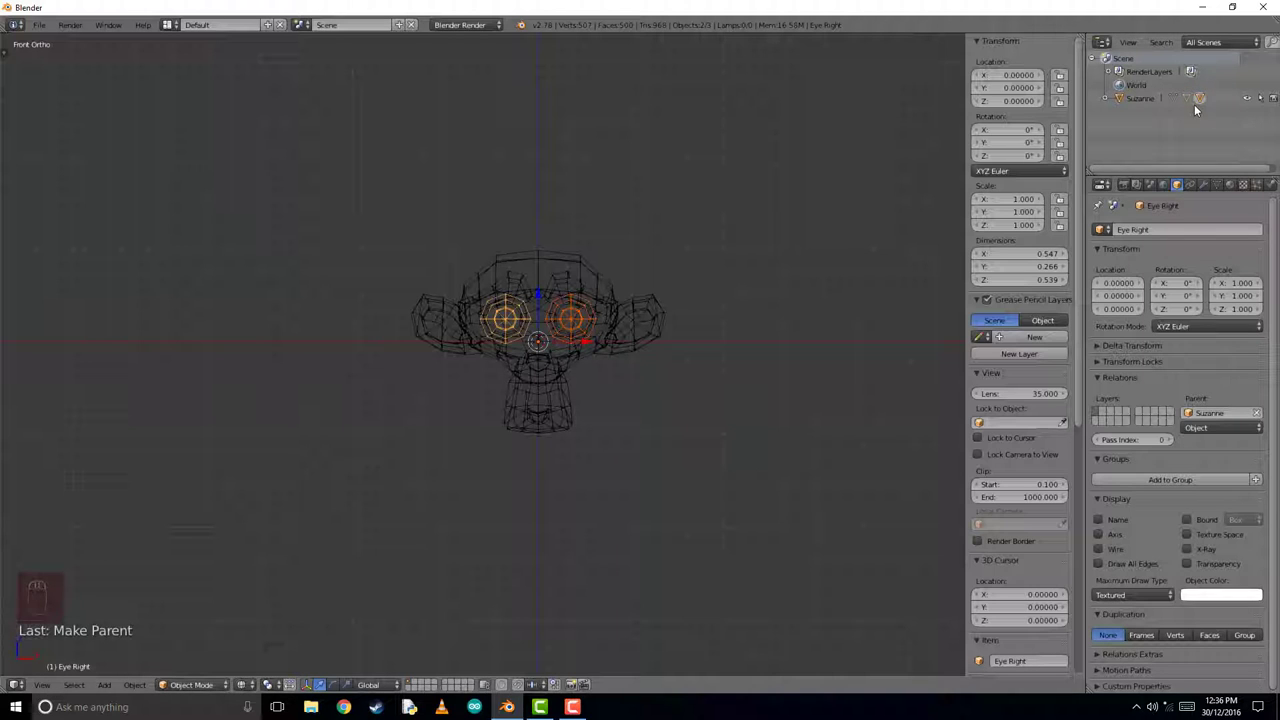
key("shift+a")
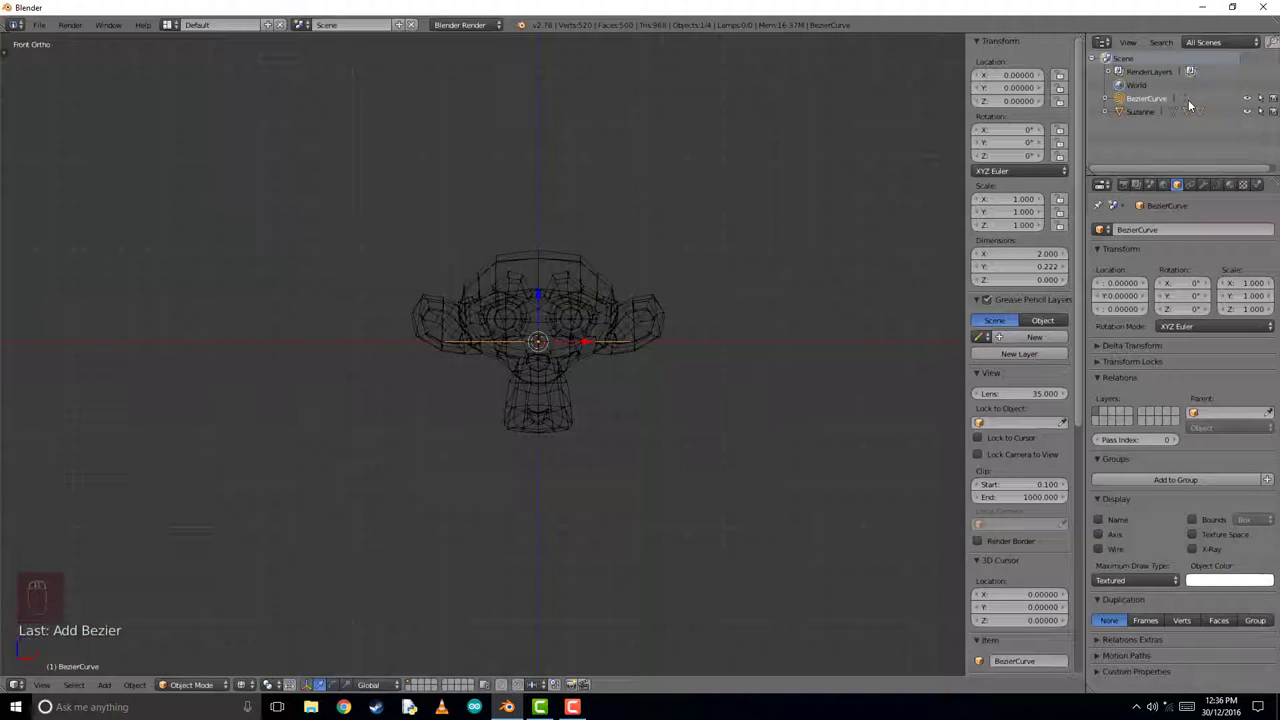
key("x")
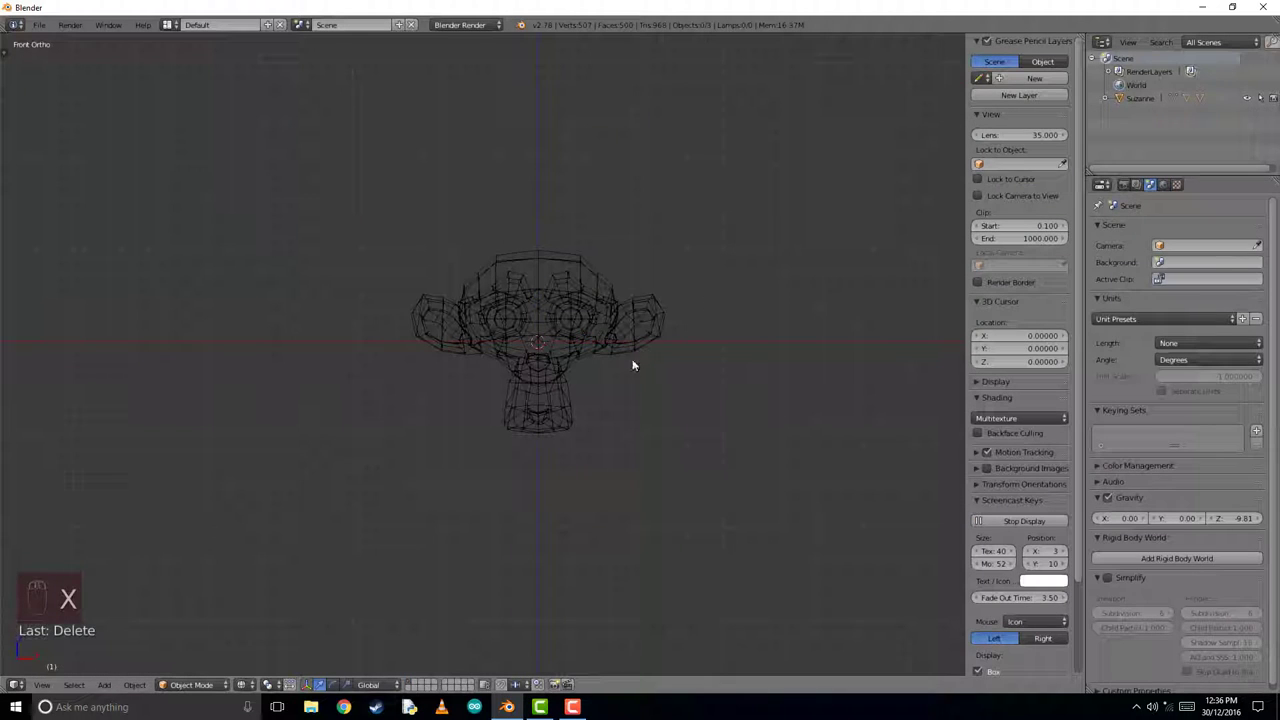
left_click_drag(622, 277, 622, 301)
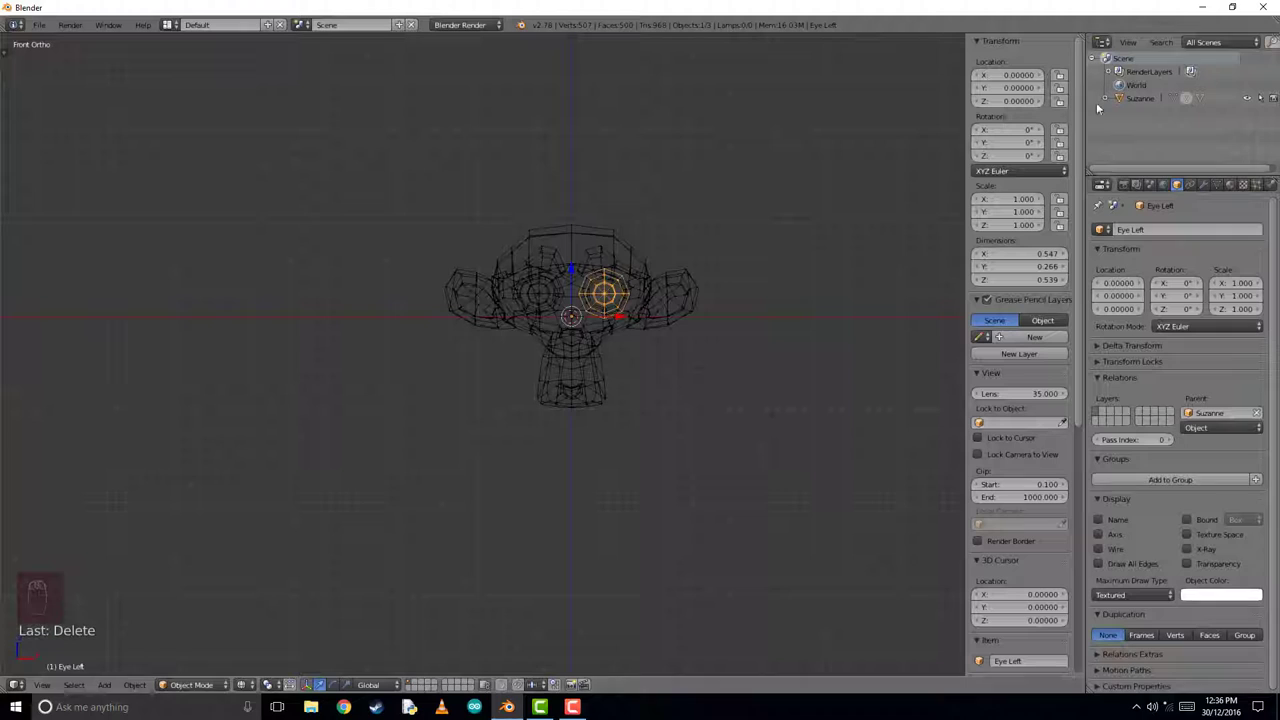
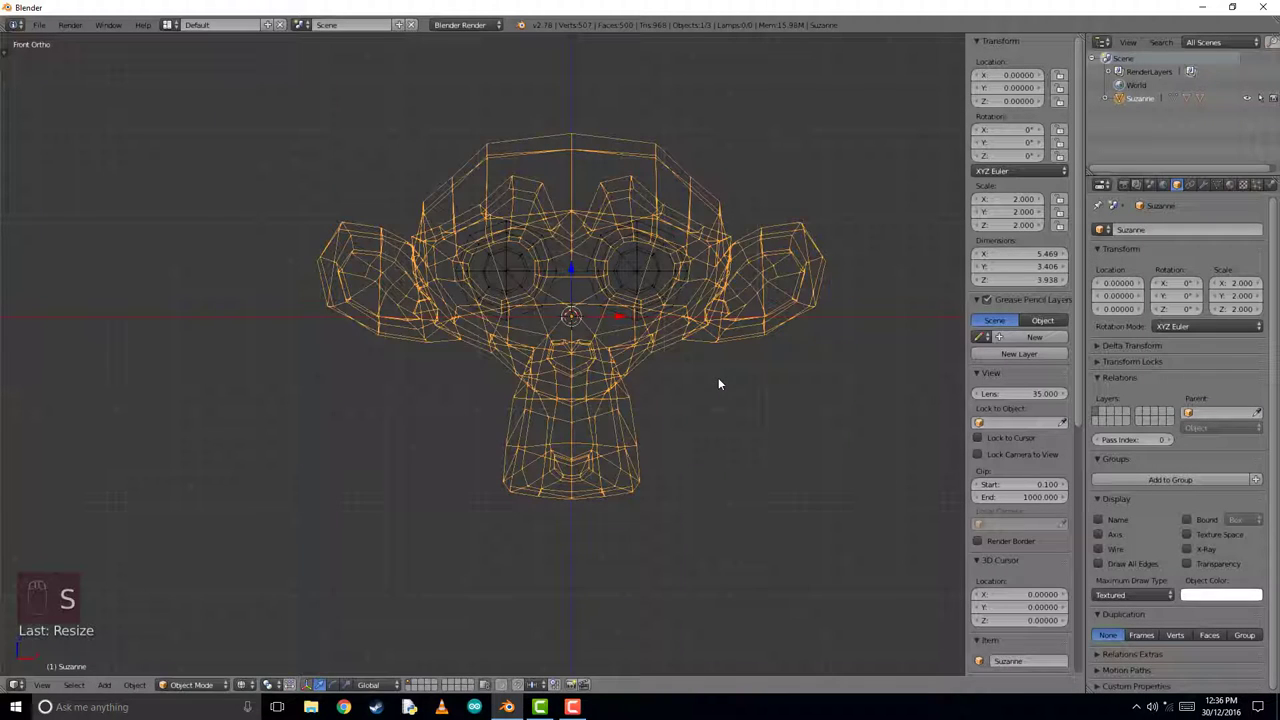
Step: Apply Suzanne's scale so it reads 1, then clear Eye Right's parent to make it independent
left_click_drag(632, 265, 679, 328)
key("alt+p")
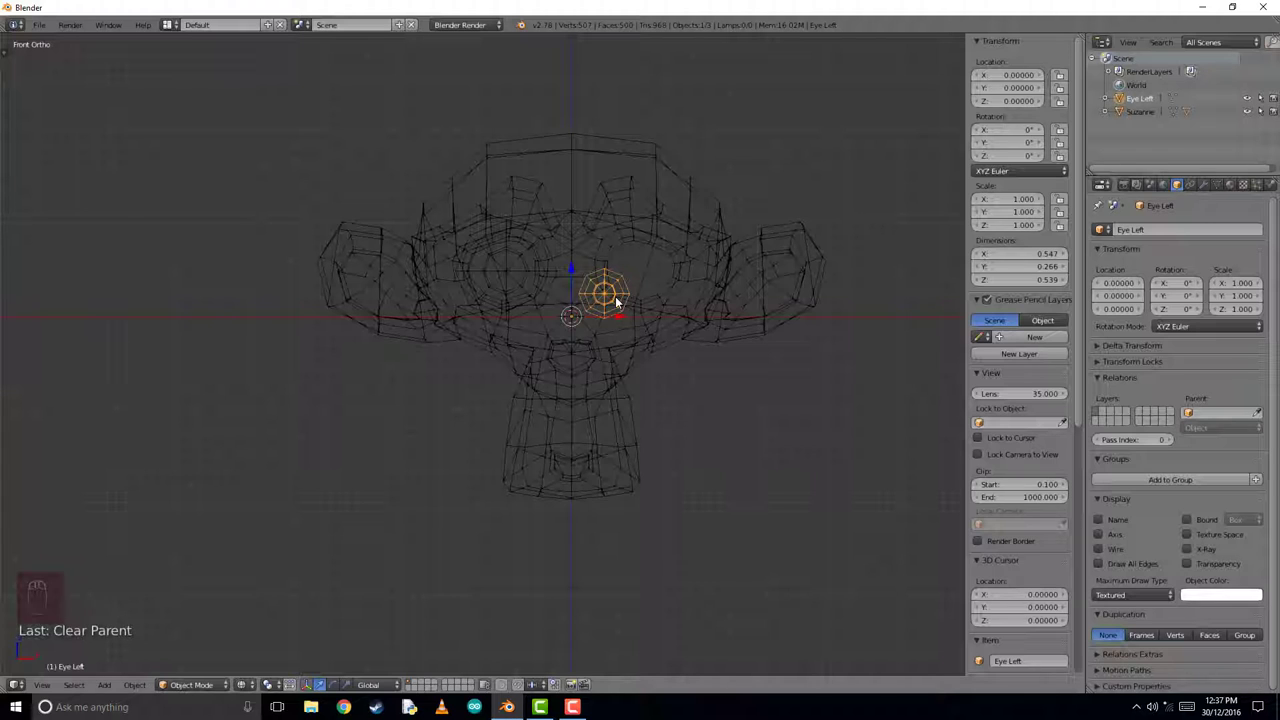
left_click_drag(507, 246, 521, 304)
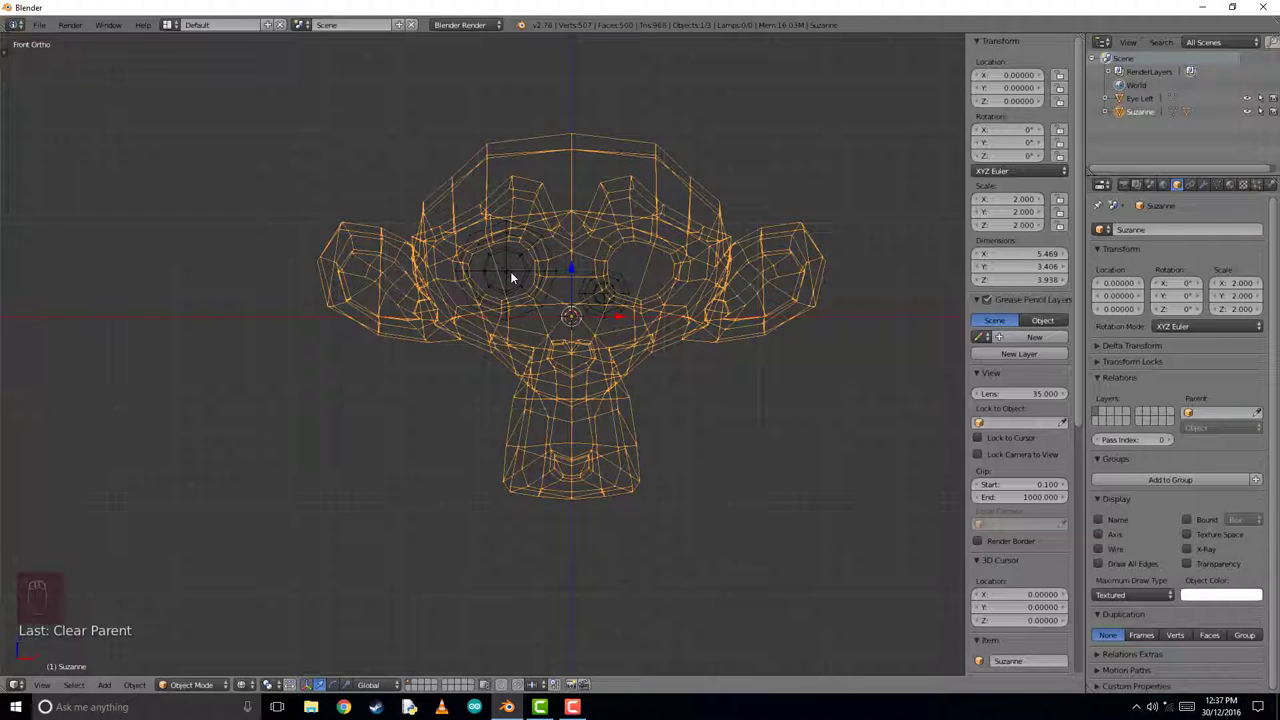
key("ctrl+a")
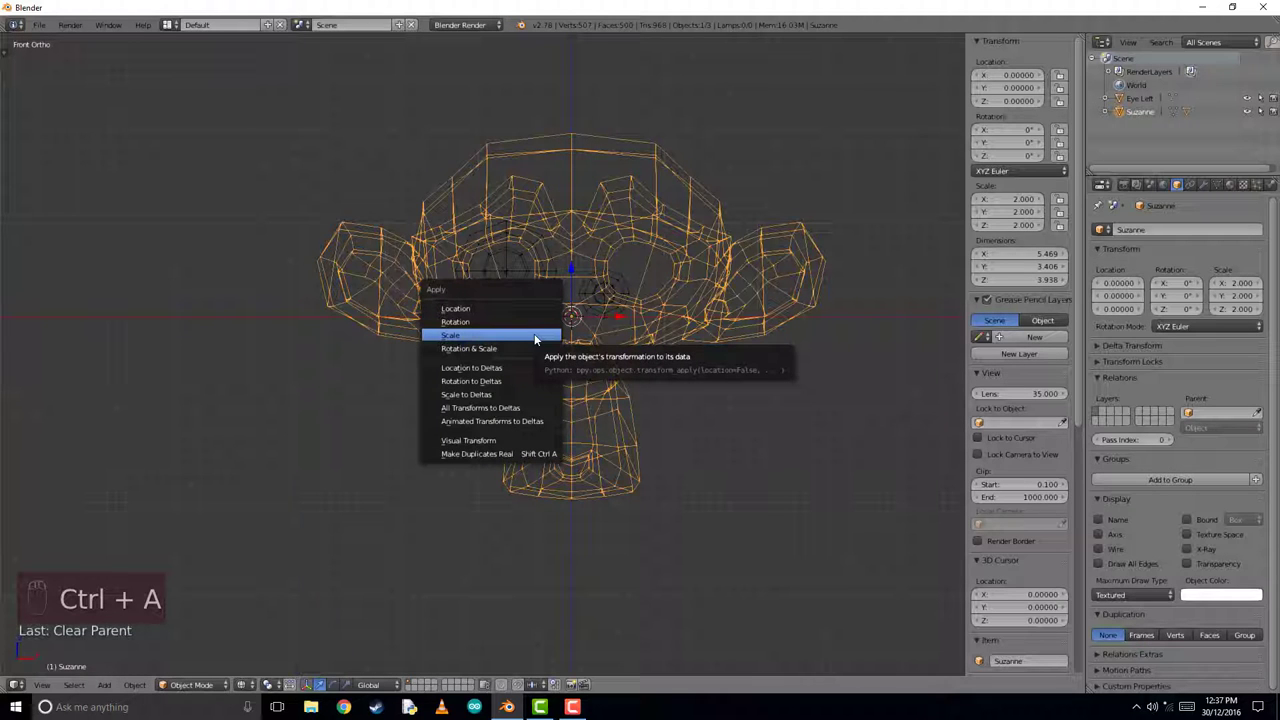
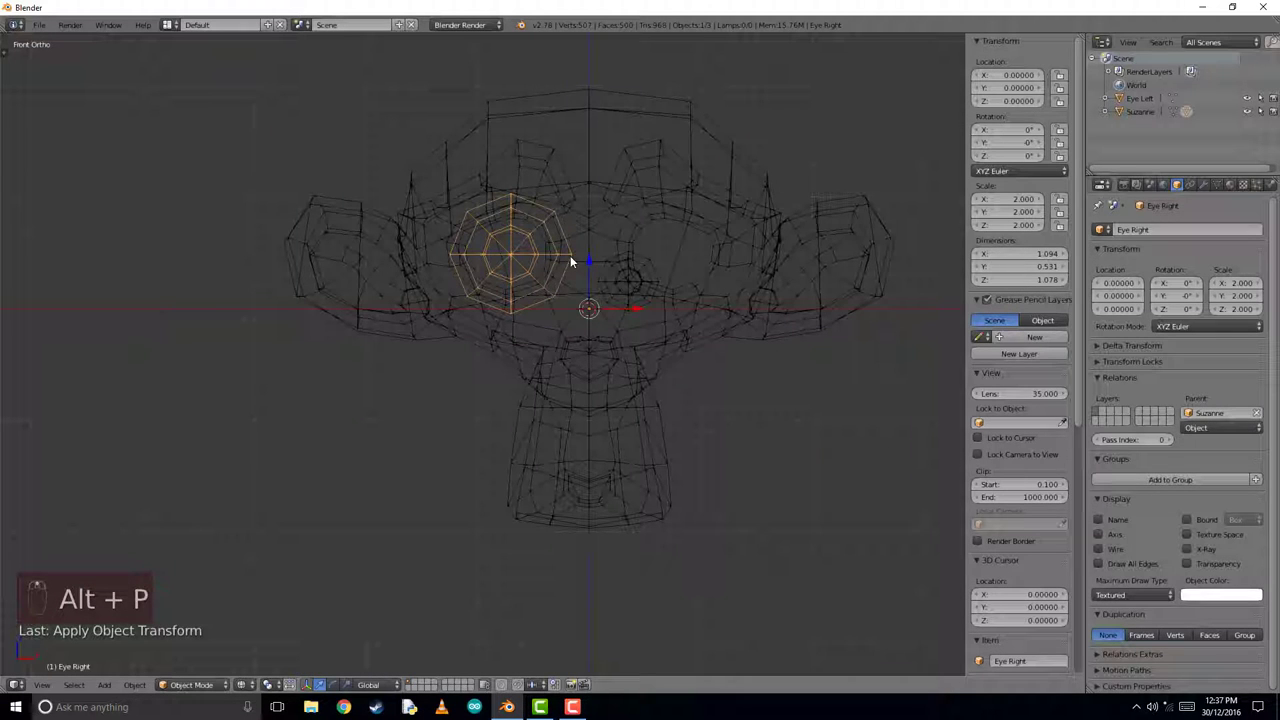
key("alt+p")
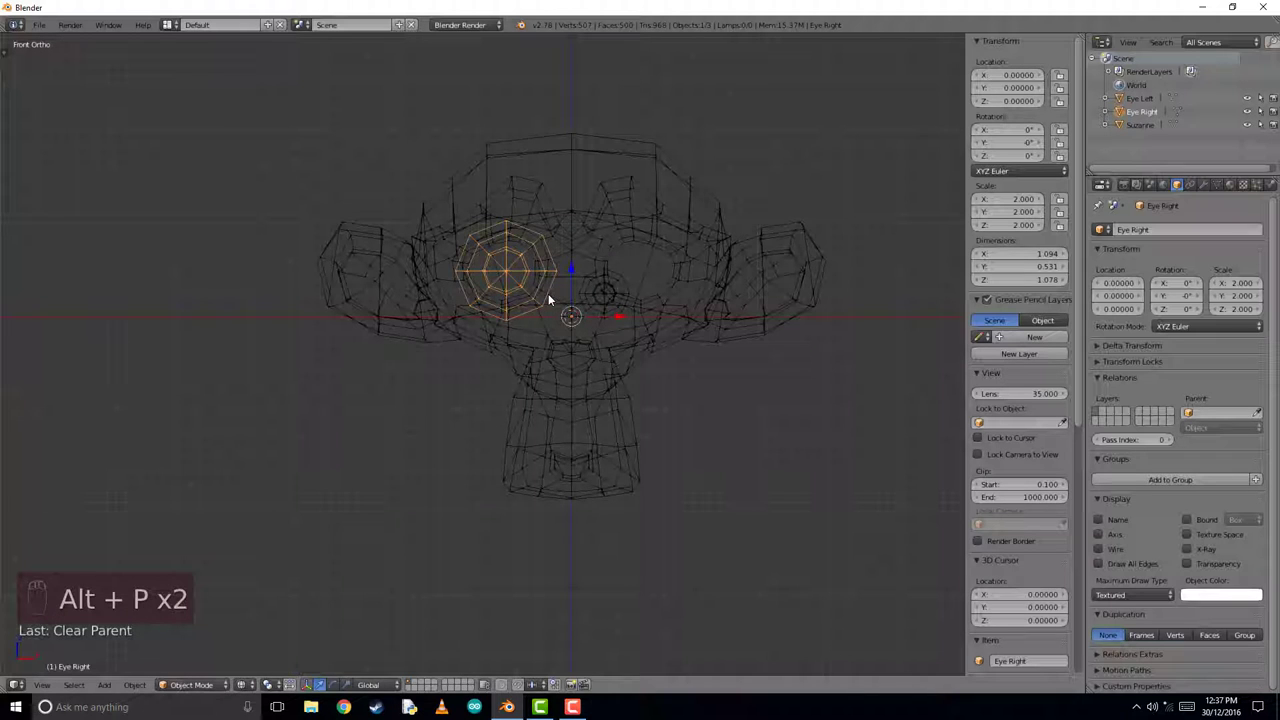
left_click_drag(554, 286, 542, 288)
Step: Add a cube moved to X -4 and a UV sphere moved to X 4 beside Suzanne
key("KP_7")
key("shift+a")
key("g")
key("shift+a")
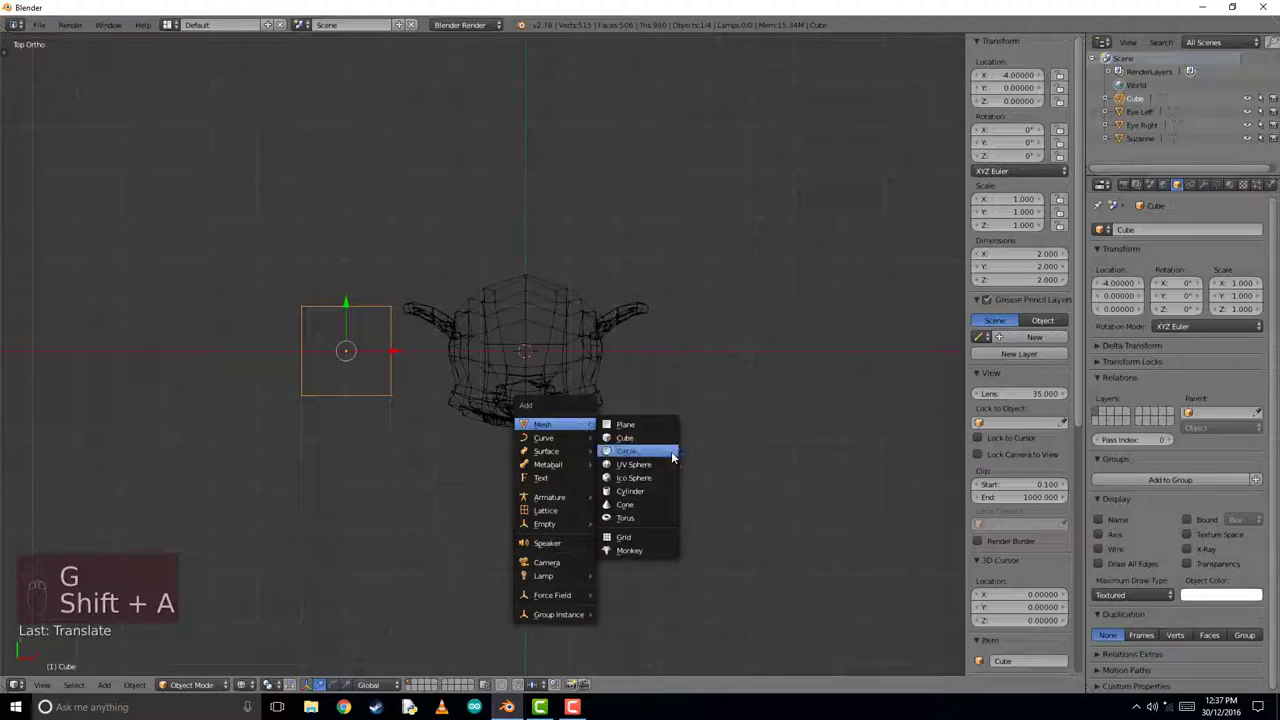
key("g")
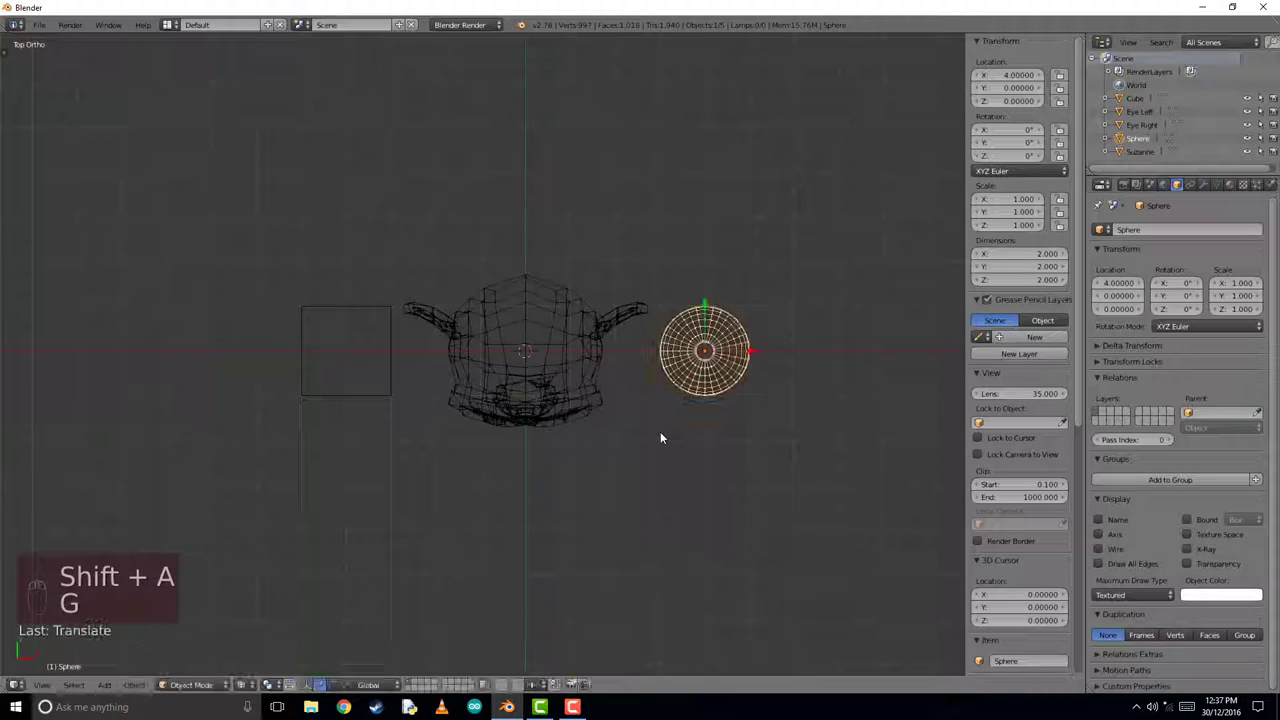
Step: Try rotating the selected objects and the cube around their origins, cancelling each rotation
left_click_drag(575, 337, 643, 494)
key("r")
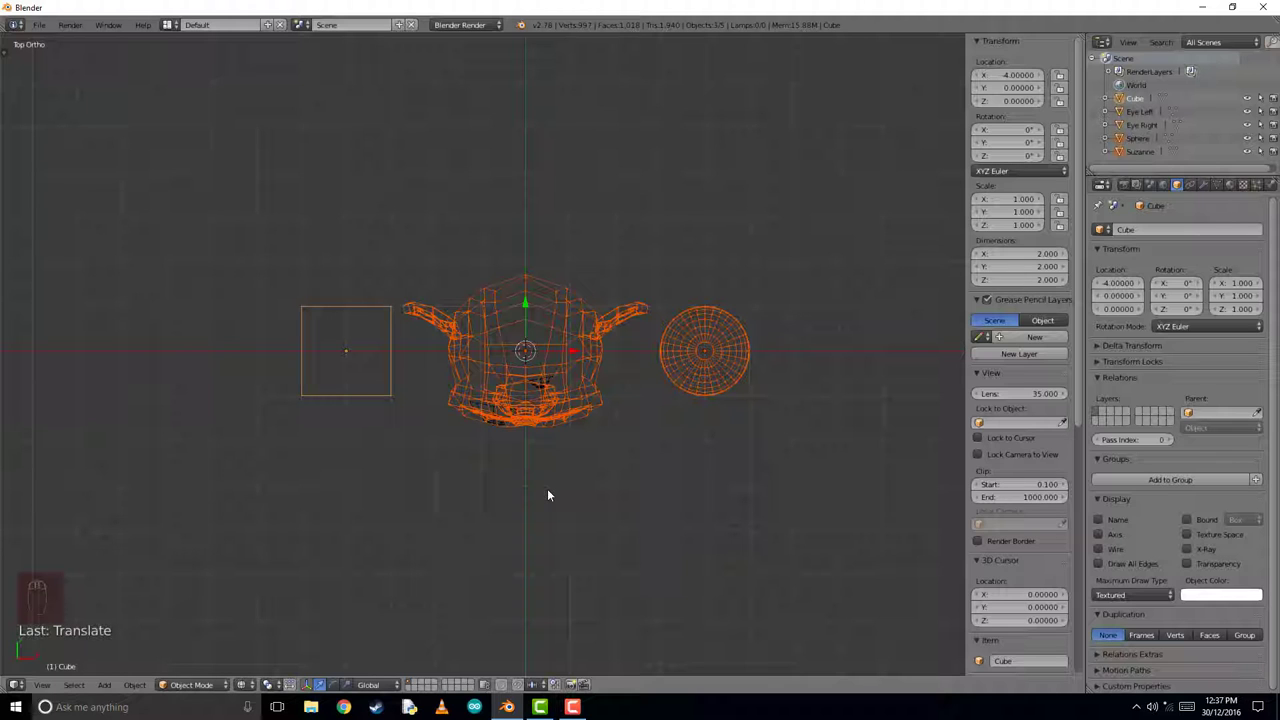
left_click_drag(549, 304, 700, 349)
key("r")
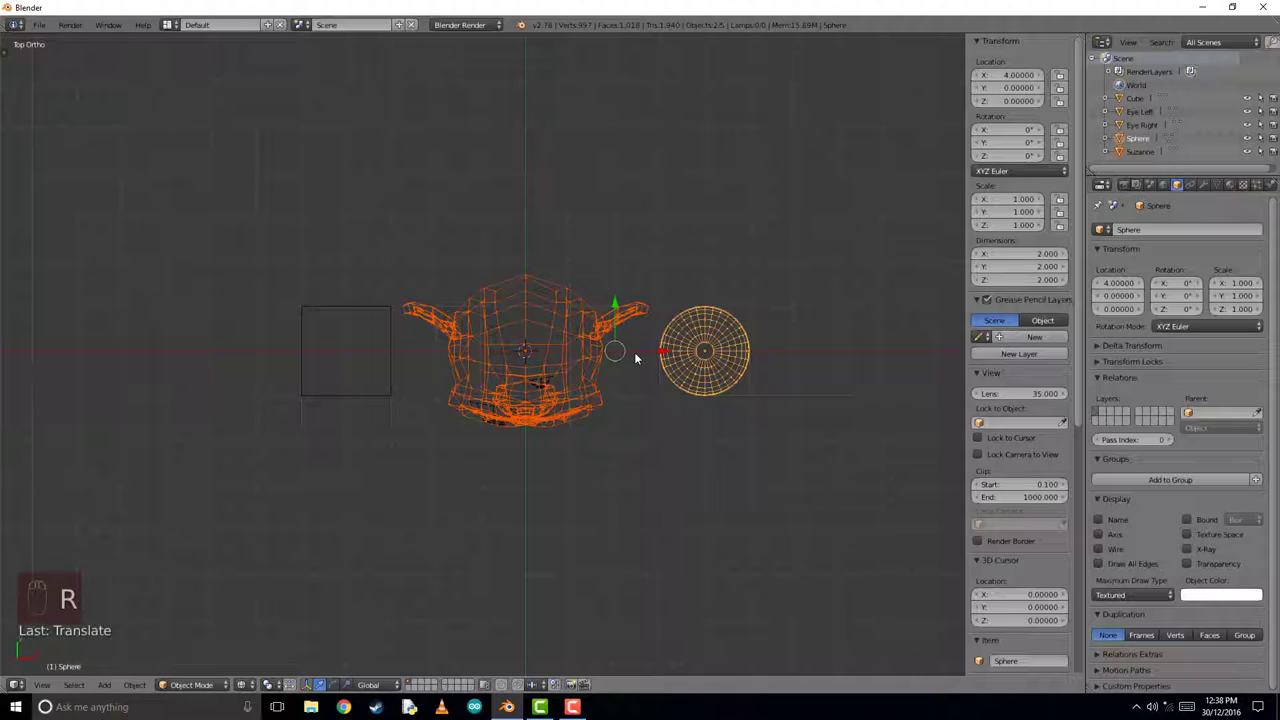
left_click_drag(406, 342, 400, 470)
left_click(512, 450)
key("r")
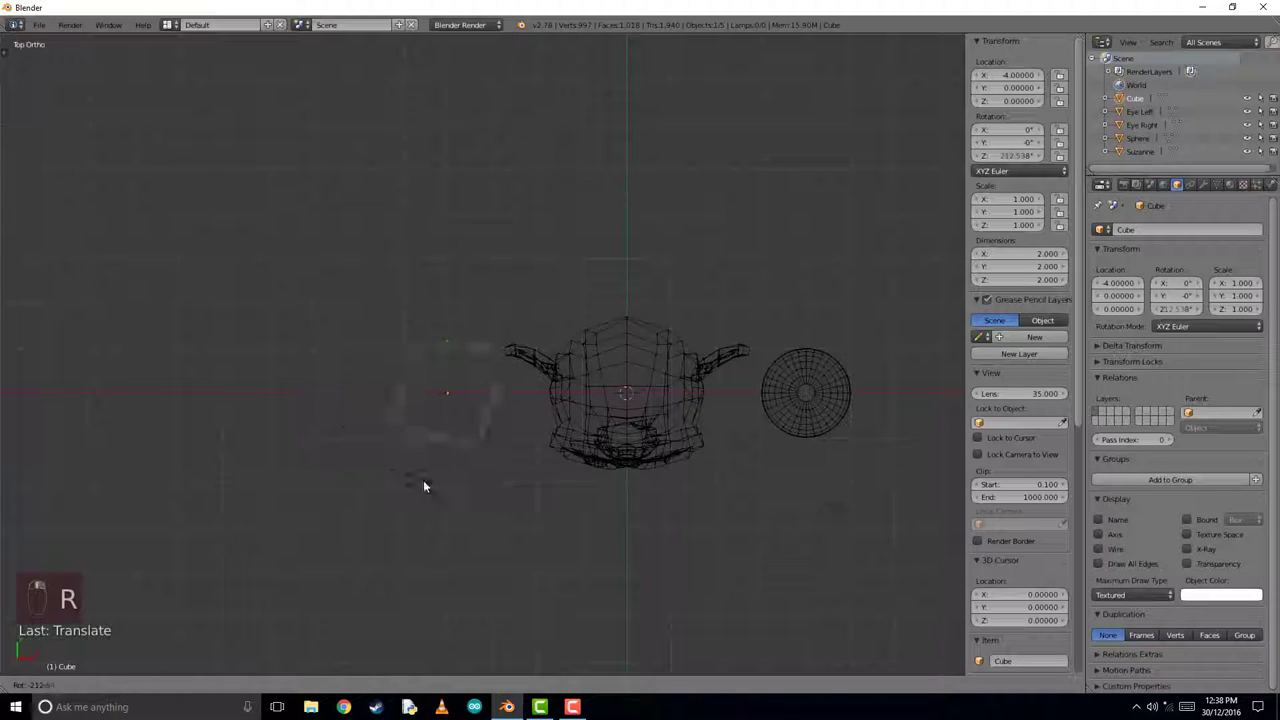
key("KP_7")
Step: Move the cube's mesh in Edit Mode and test how it rotates about its origin
key("Tab")
key("g")
key("Tab")
key("r")
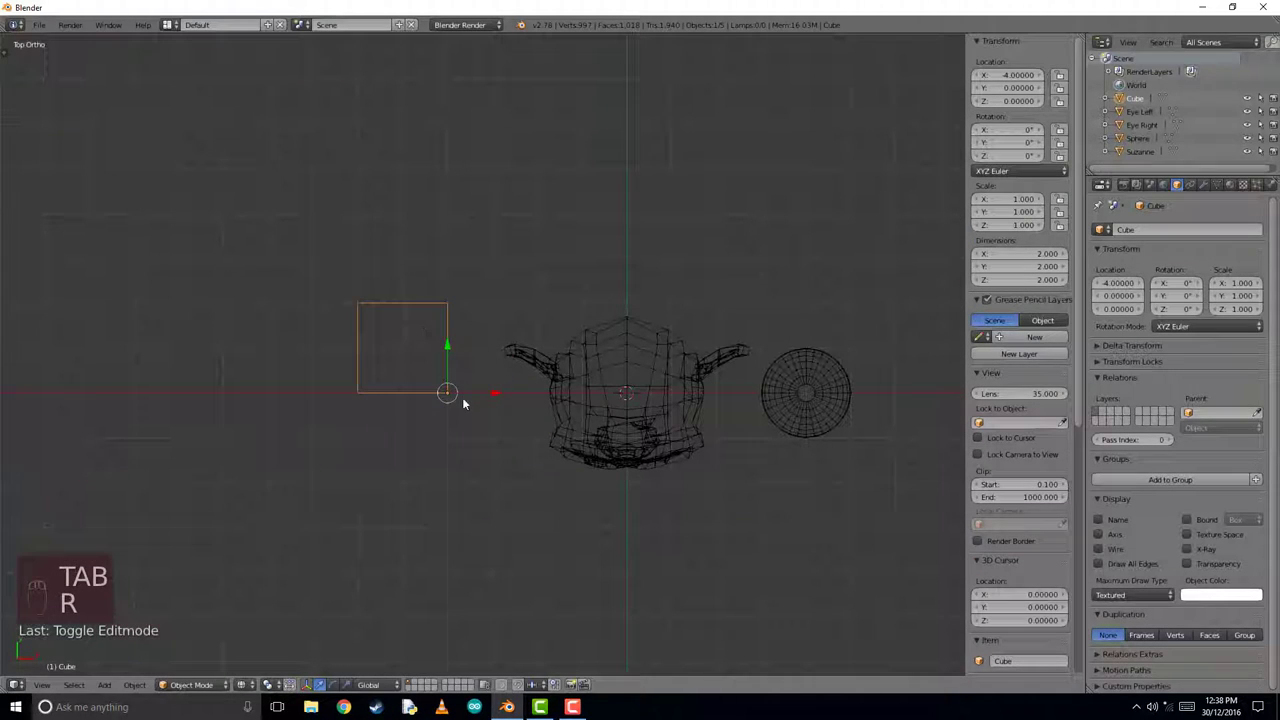
key("KP_1")
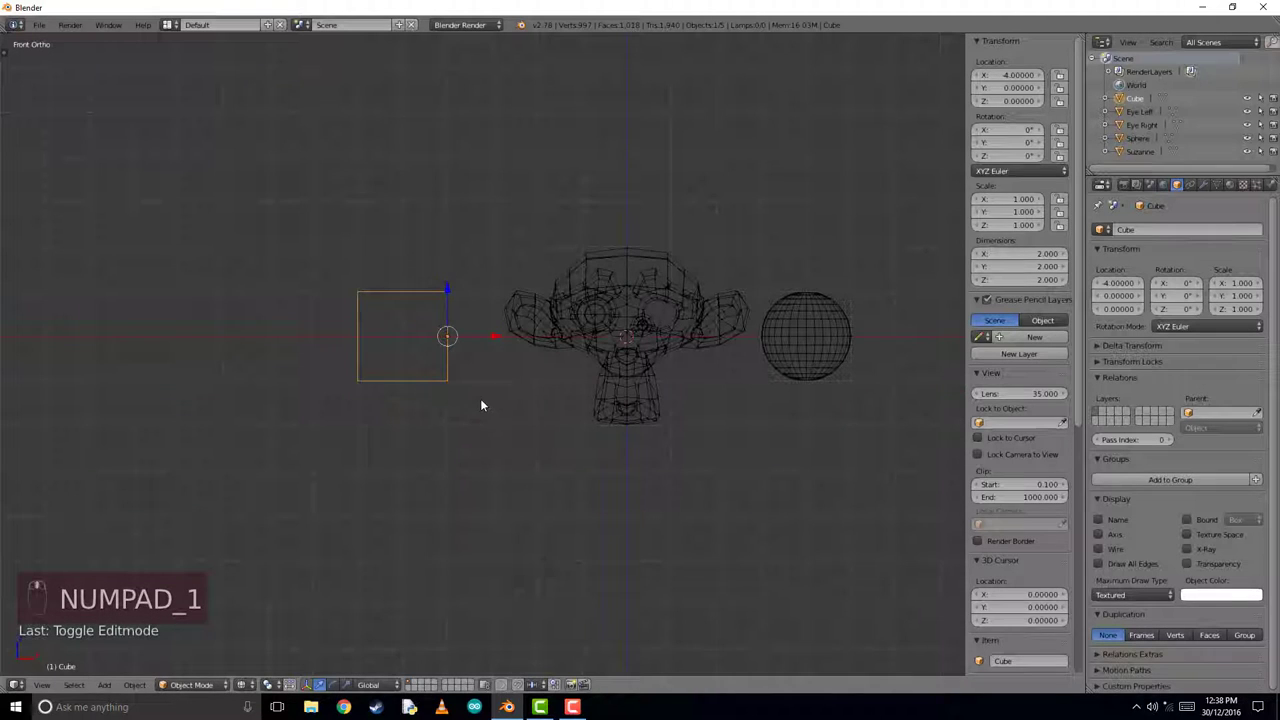
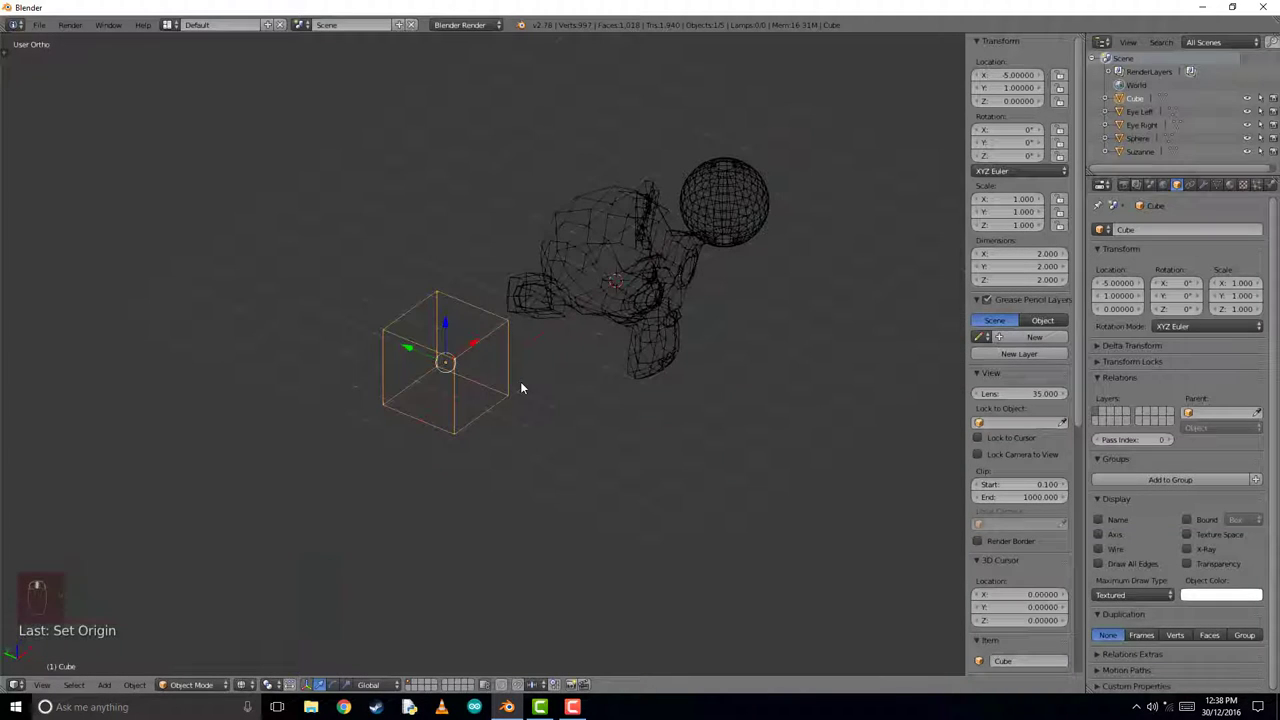
Step: Edit the cube's vertices to snap its origin to a top corner, location reading Z 1
key("Tab")
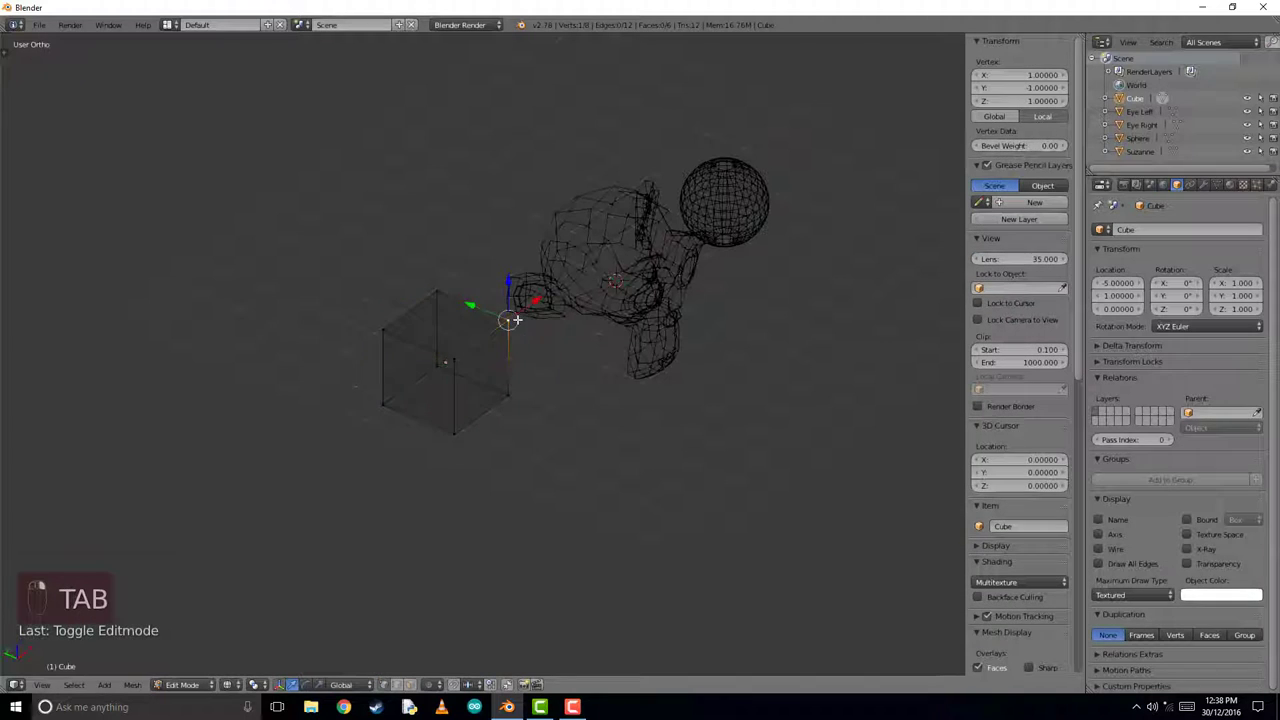
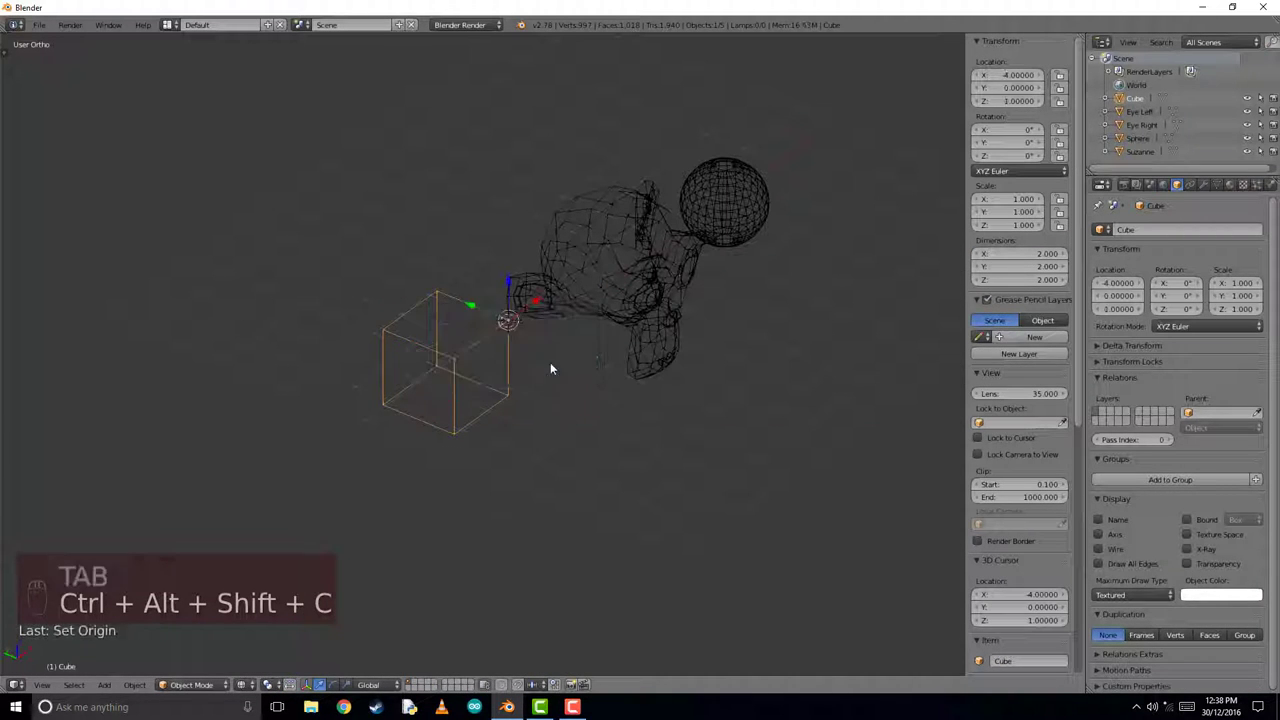
key("KP_1")
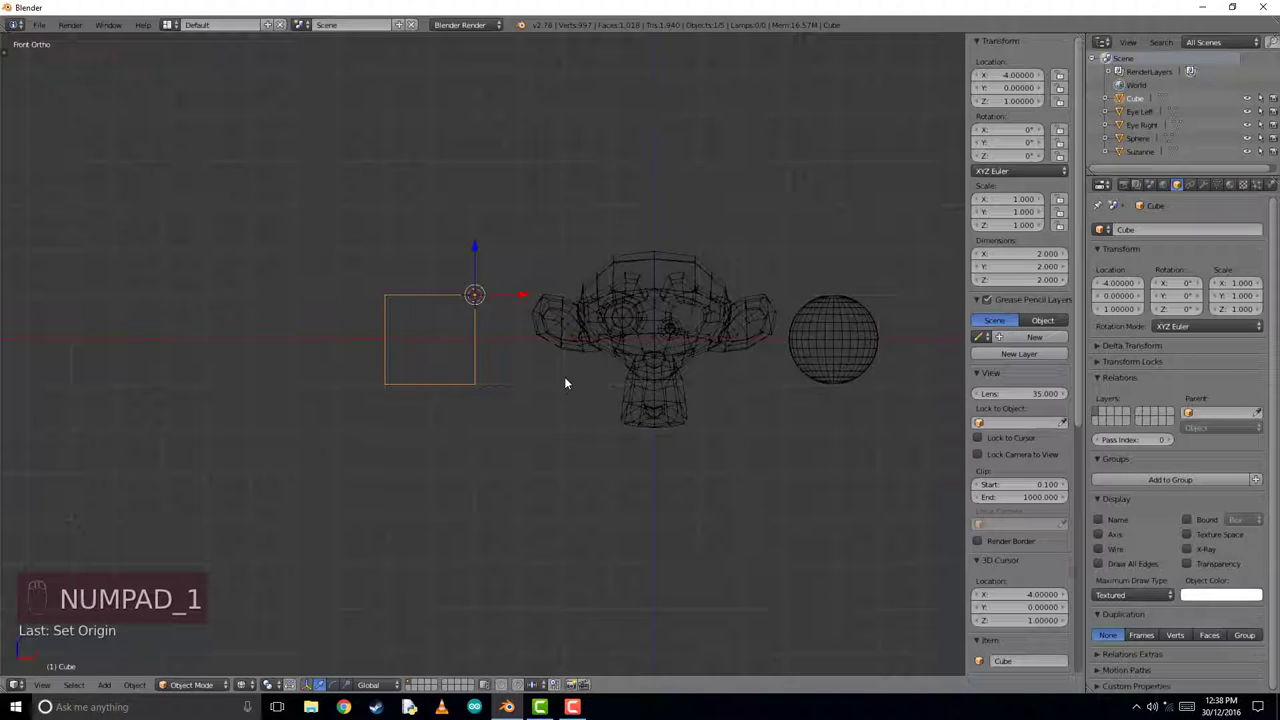
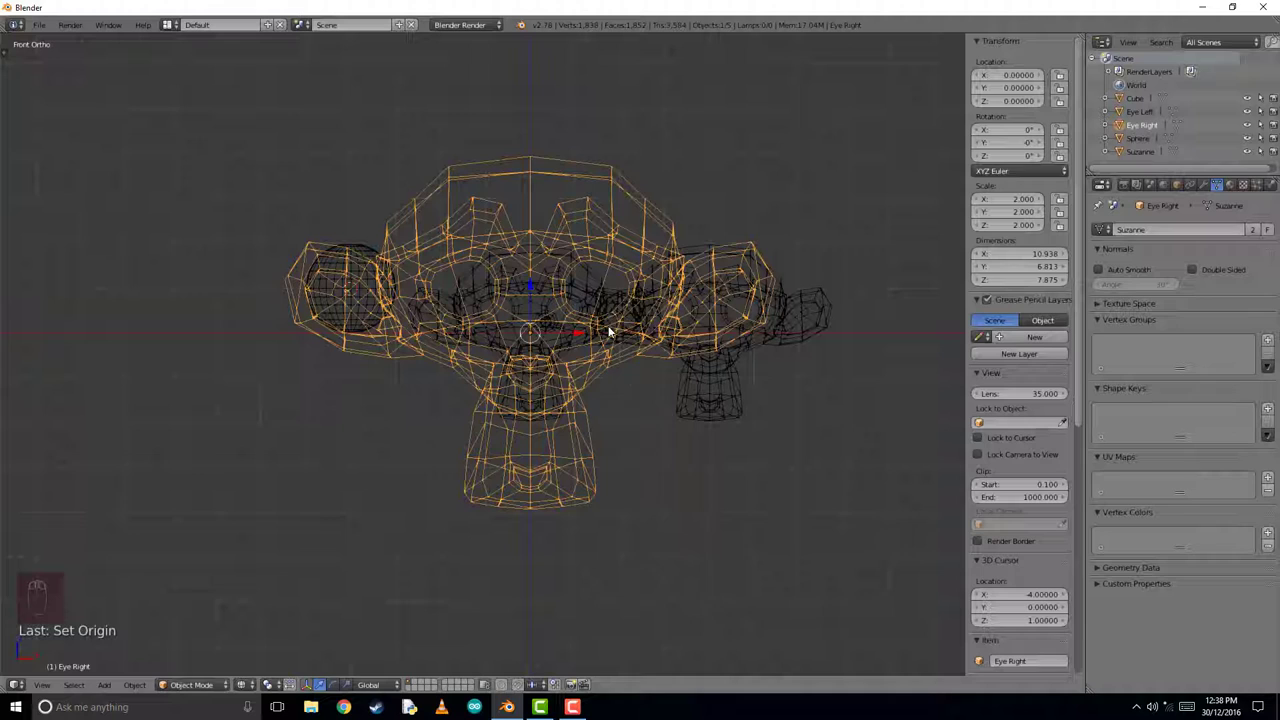
Step: Delete the Suzanne object and frame the scene, leaving Eye Right showing the shared monkey mesh
left_click_drag(594, 274, 771, 344)
middle_click(645, 398)
key("x")
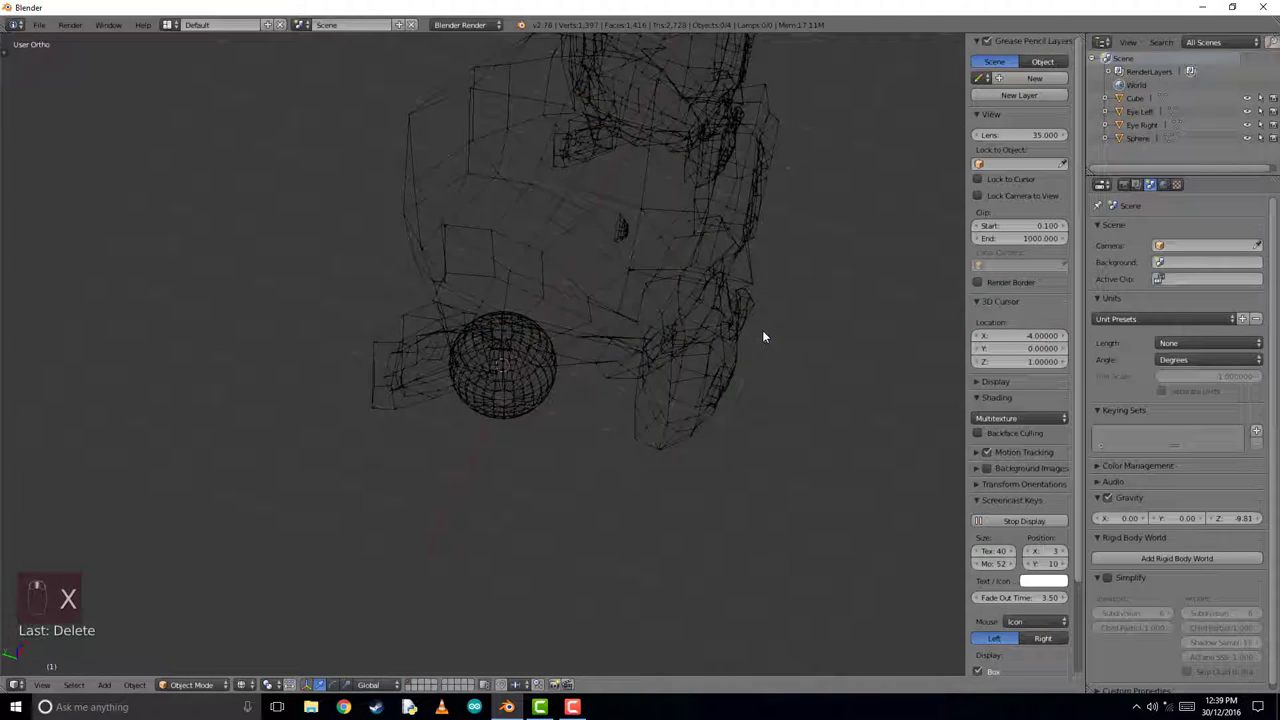
key("KP_7")
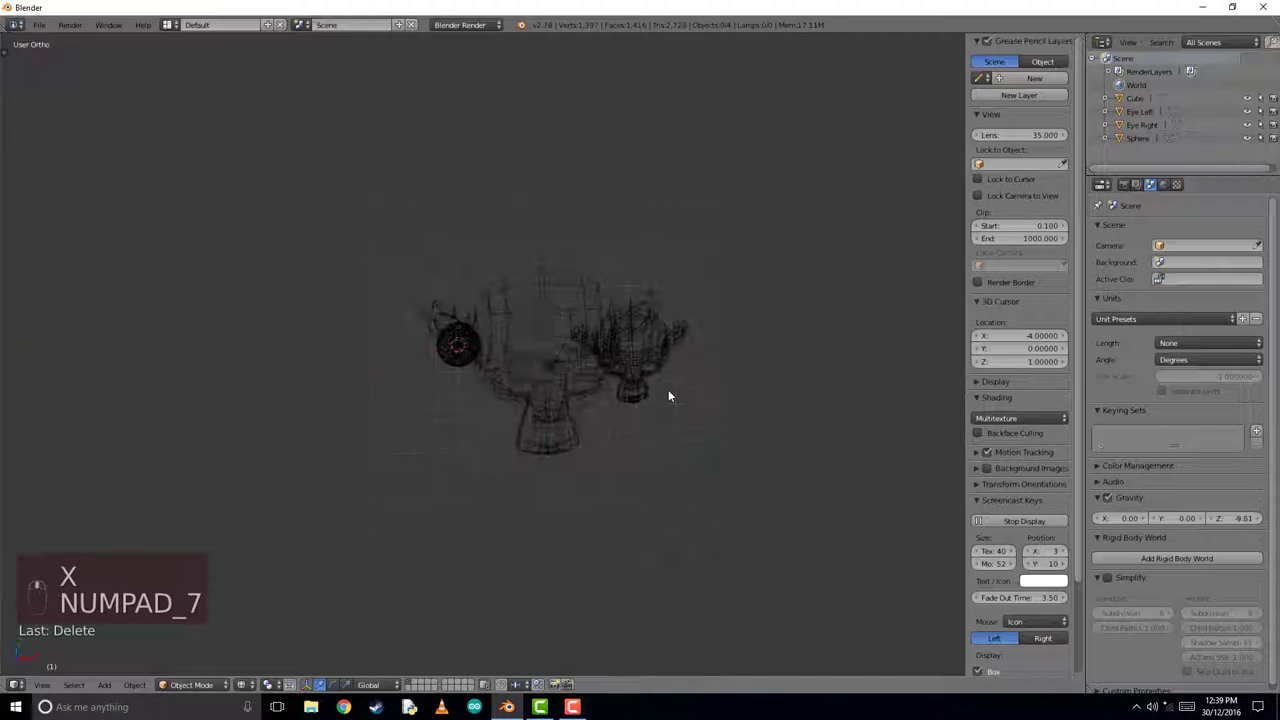
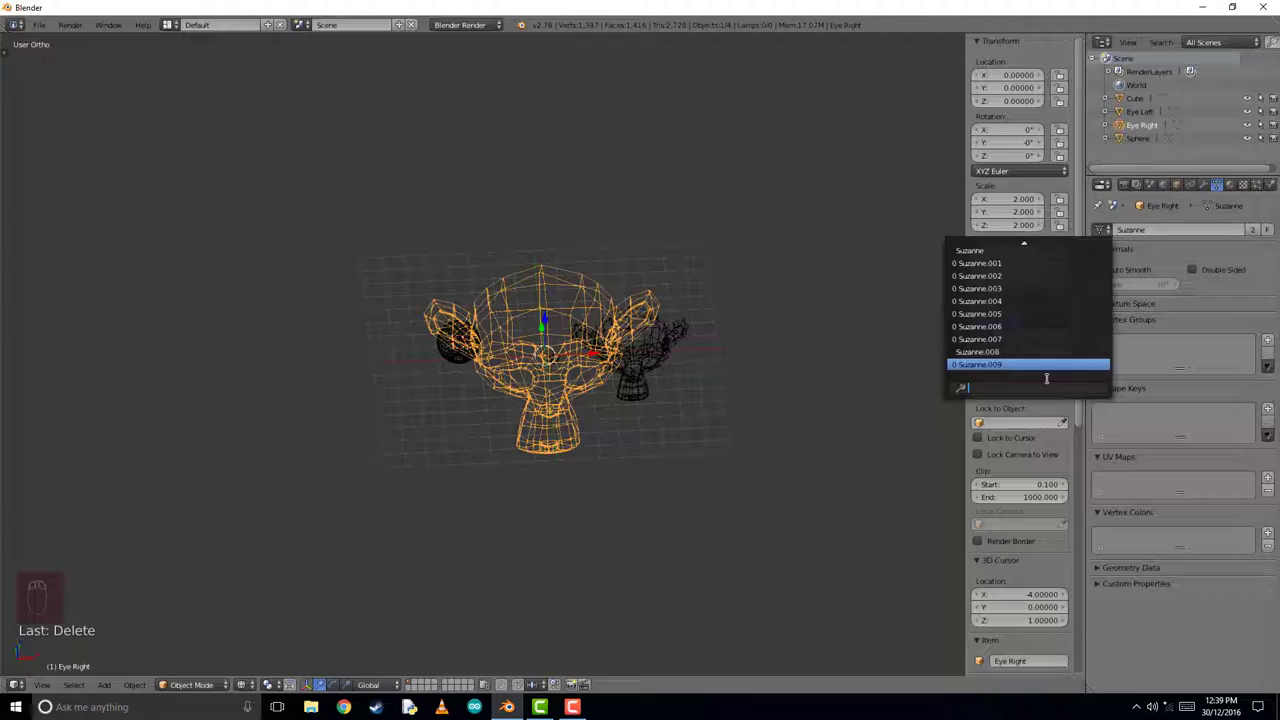
left_click_drag(1110, 100, 643, 382)
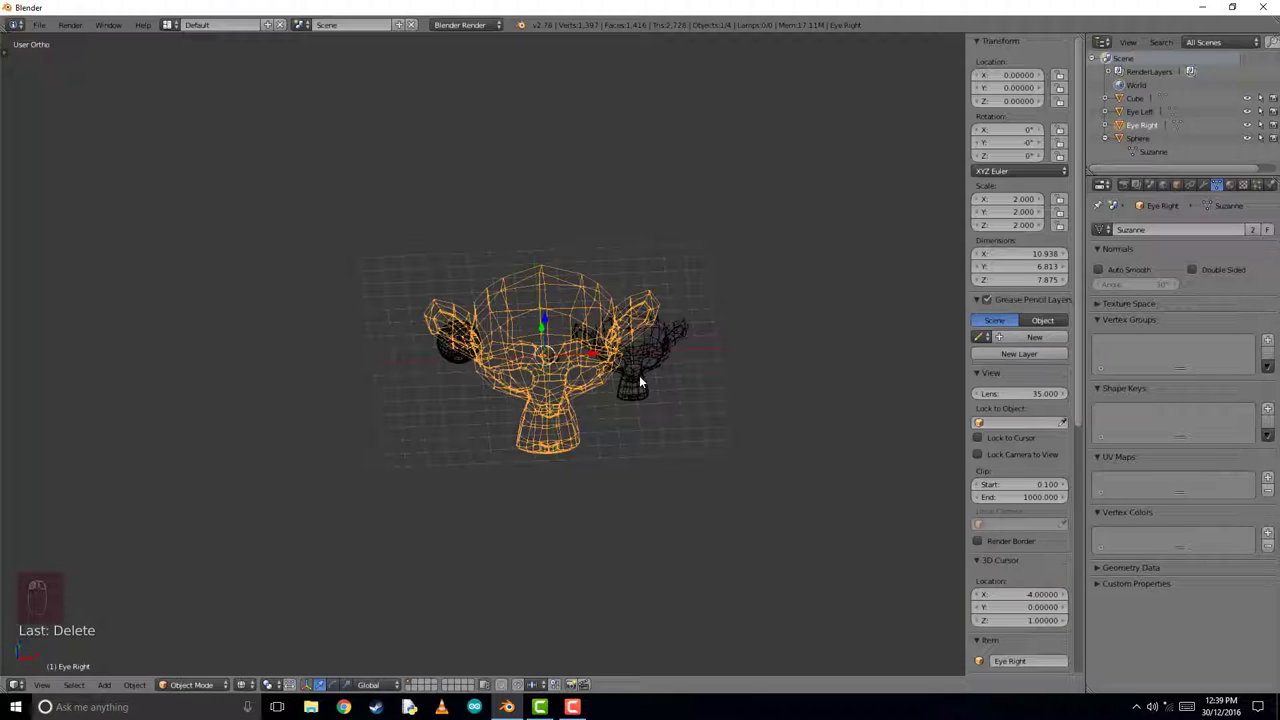